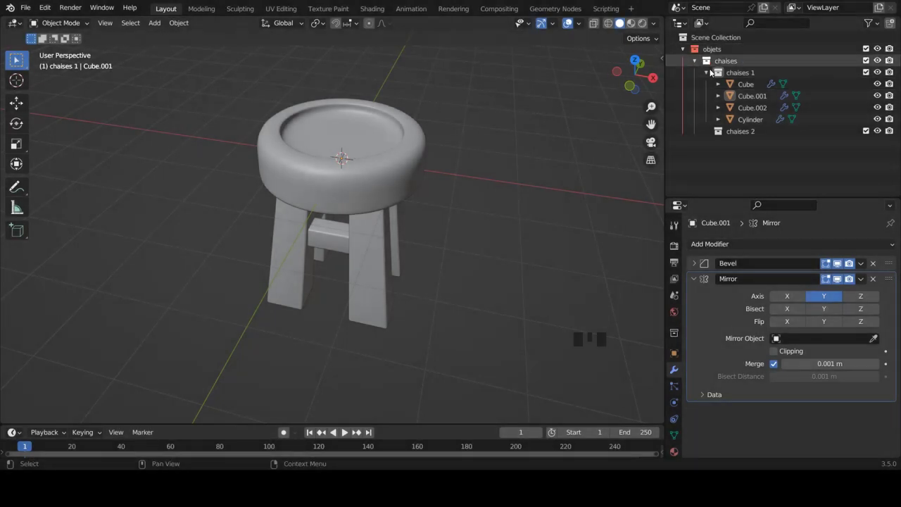
- From front orthographic view, select the round seat cylinder of chaises 1 and copy it
left_click(710, 77)
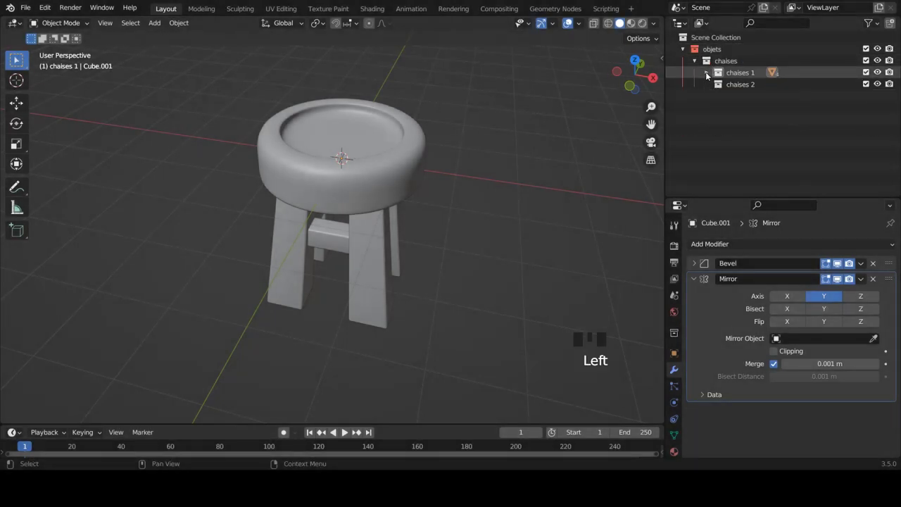
key("KP_1")
scroll("up", 3)
right_click(359, 177)
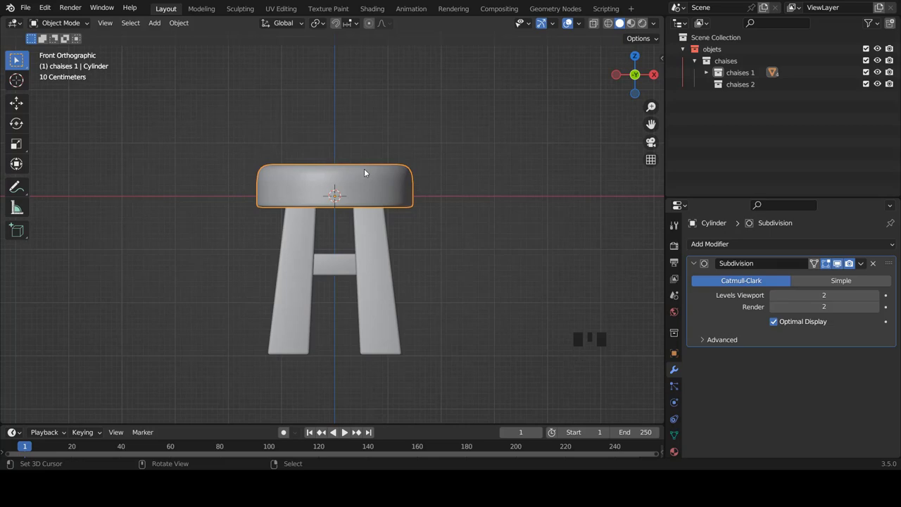
key("ctrl+c")
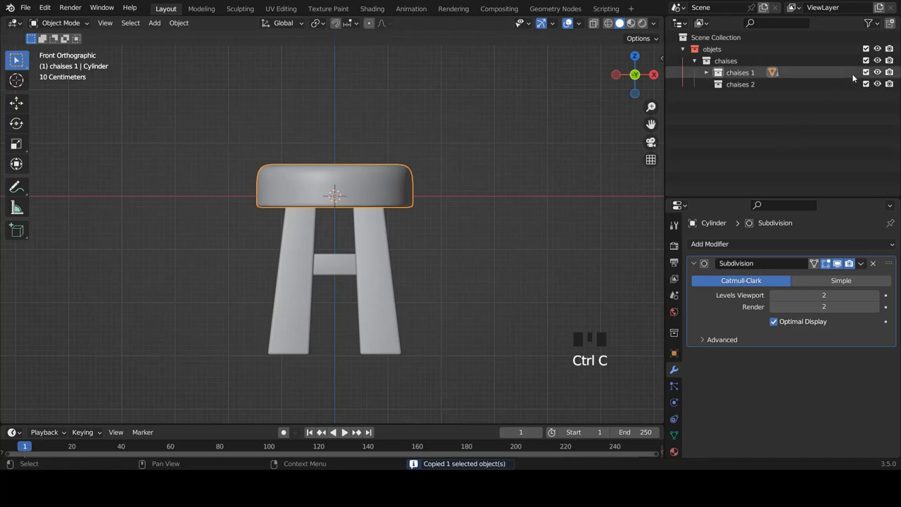
- Hide chaises 1, paste the seat into chaises 2 and select the pasted Cylinder.001
left_click(881, 71)
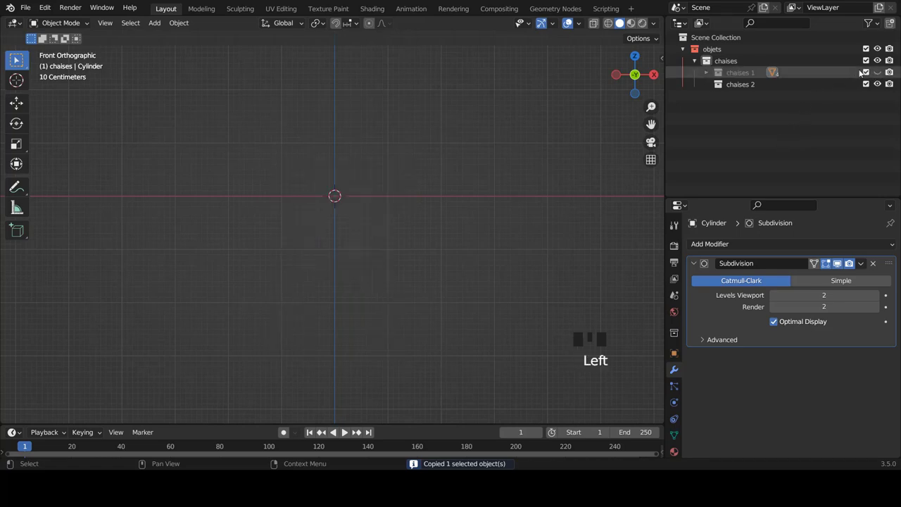
left_click(748, 87)
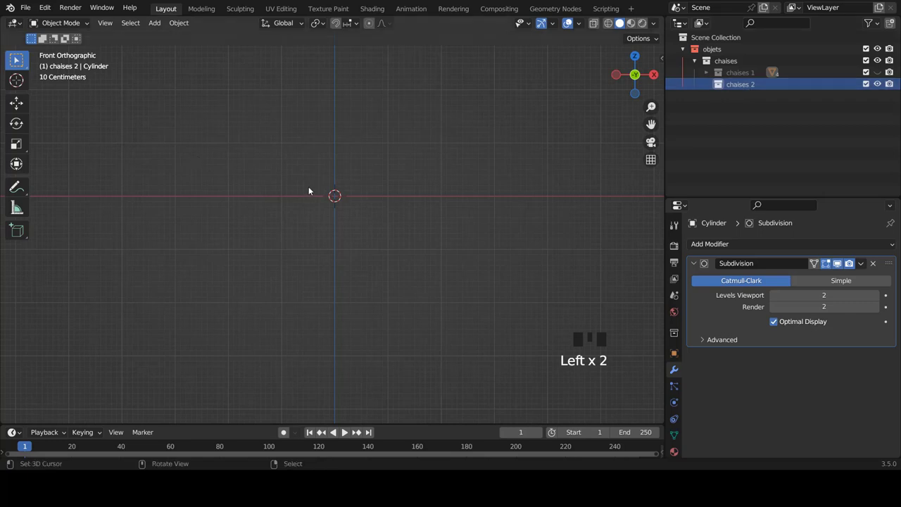
key("ctrl+v")
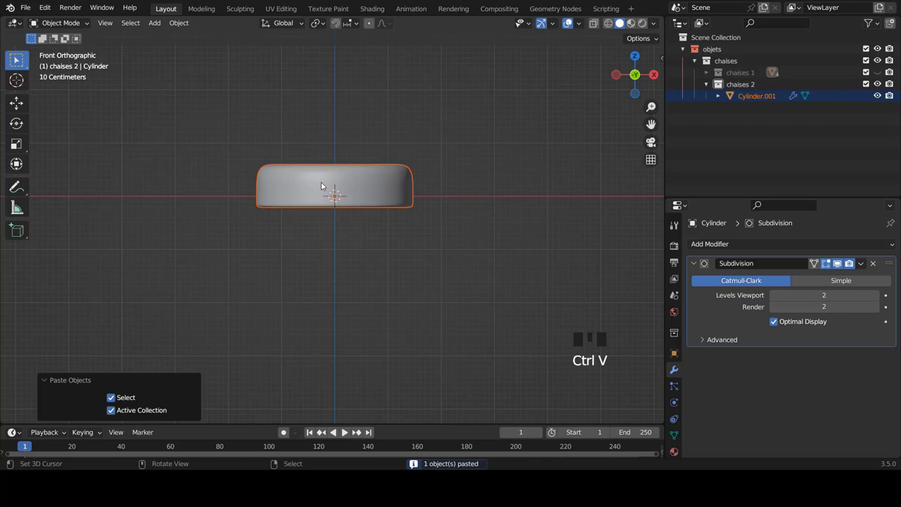
right_click(324, 187)
left_click(708, 89)
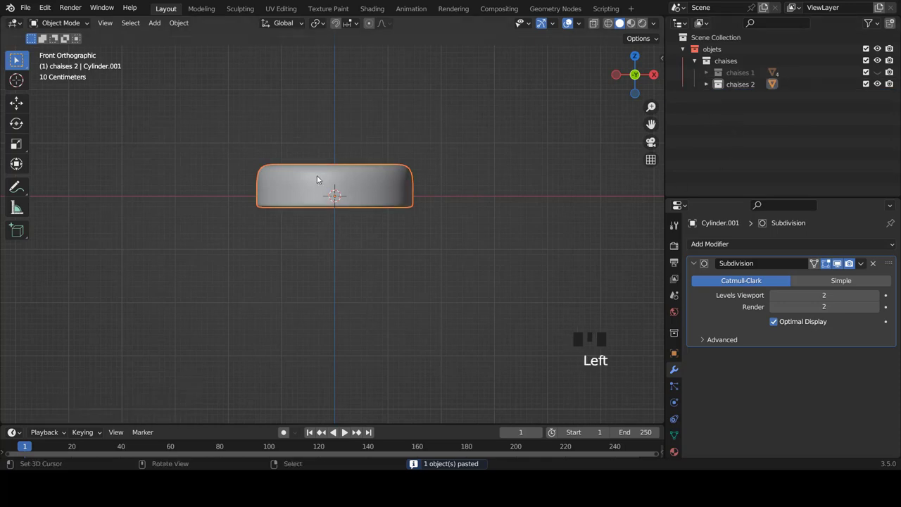
right_click(342, 182)
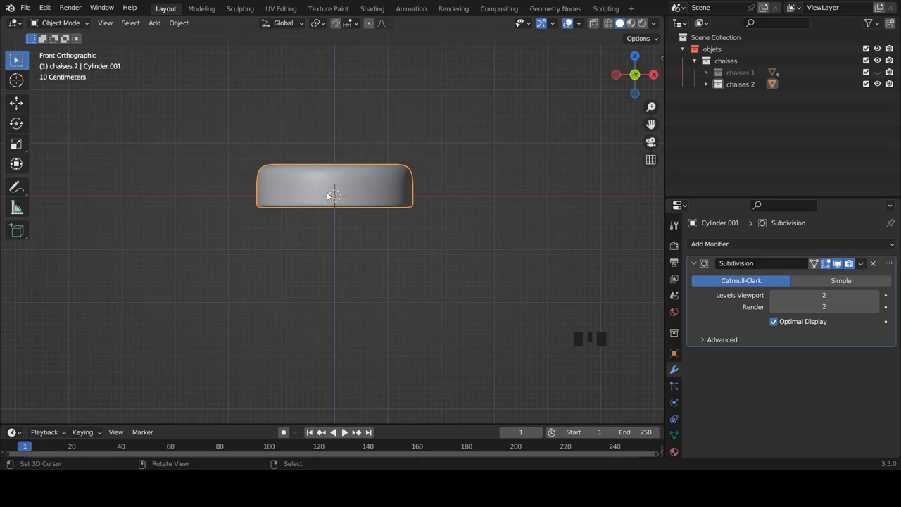
- Add a default 16-vertex cylinder (radius 1 m, depth 2 m) as Cylinder.002 in chaises 2
left_click_drag(414, 177, 397, 213)
key("KP_1")
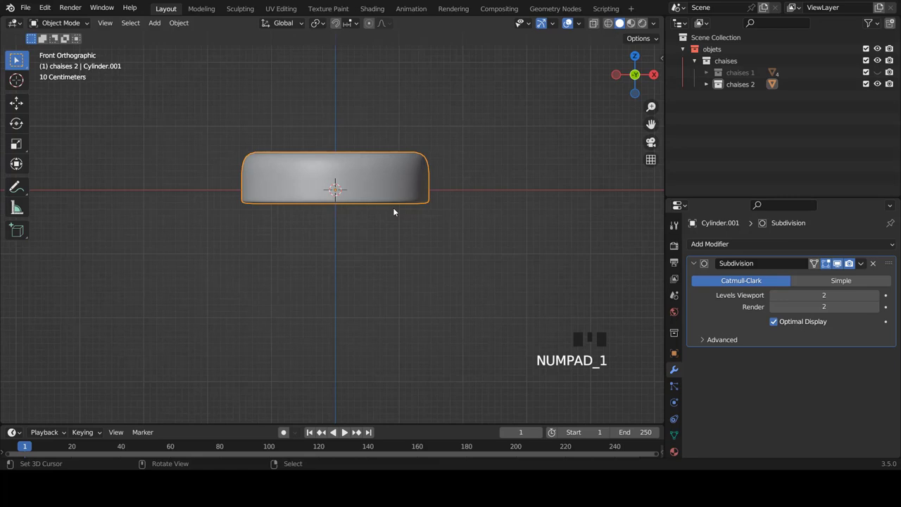
key("shift+a")
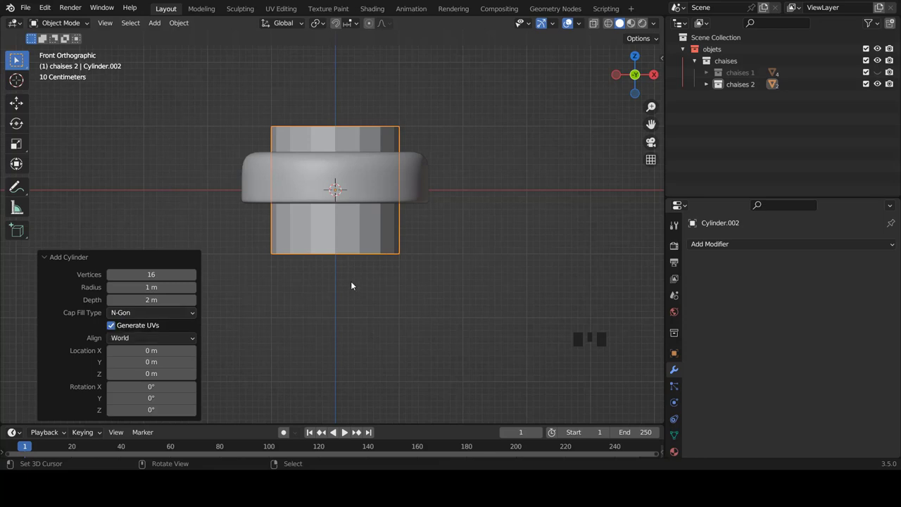
- In Edit Mode, move the new cylinder's mesh down below the seat to start forming a leg
key("Tab")
scroll("down", 3)
key("g")
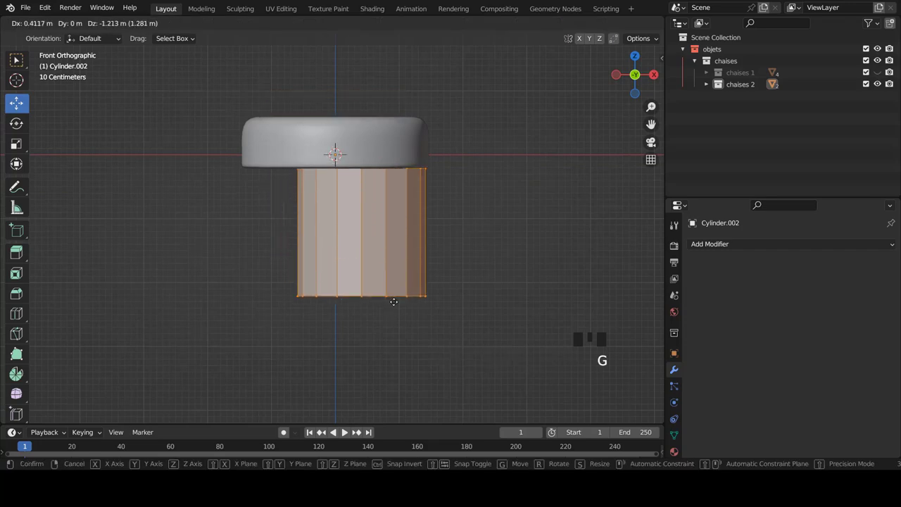
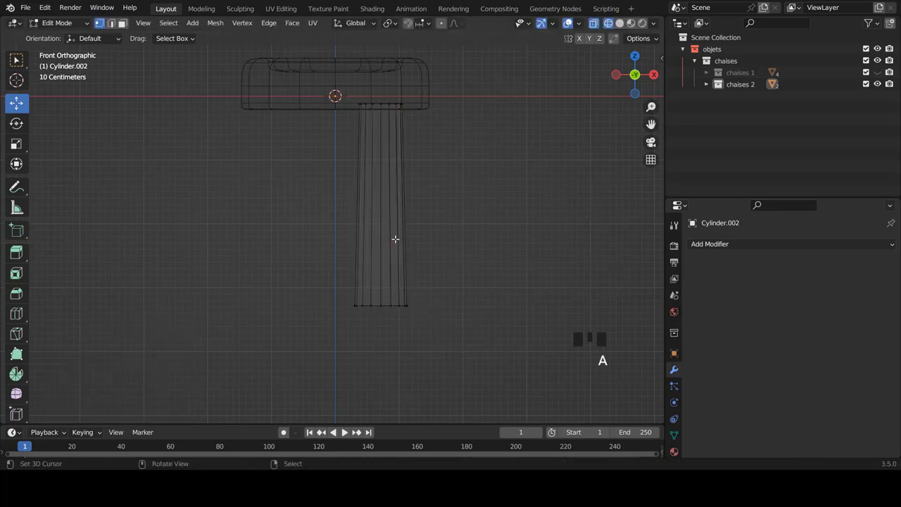
- In solid shading, add loop cuts near the leg's bottom and top ends, then return to Object Mode
key("z")
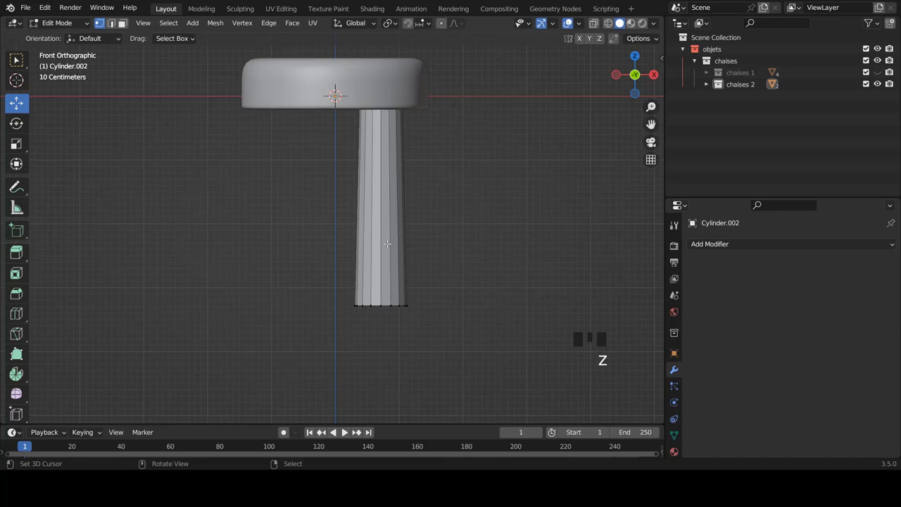
key("ctrl+r")
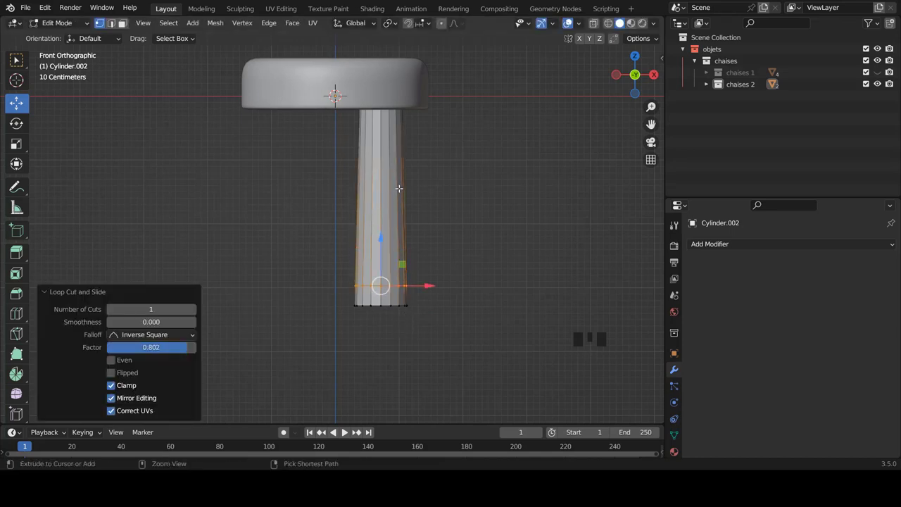
key("ctrl+r")
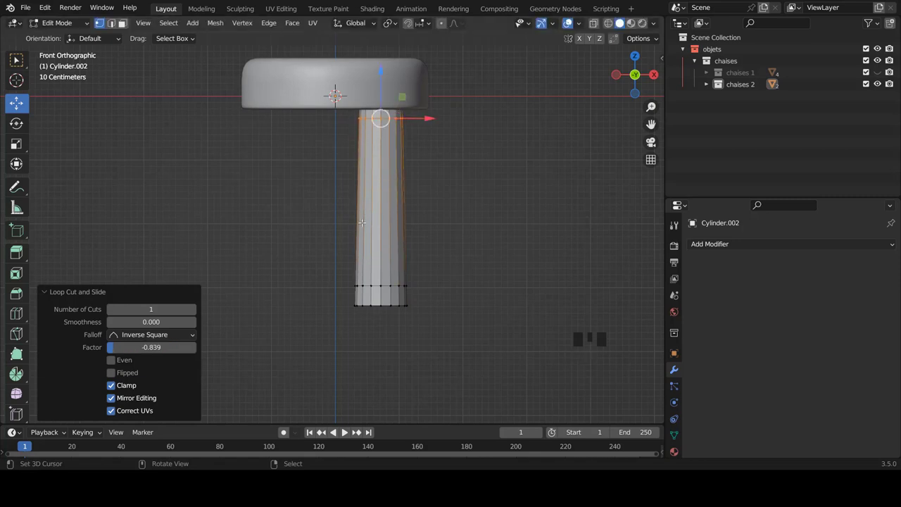
key("Tab")
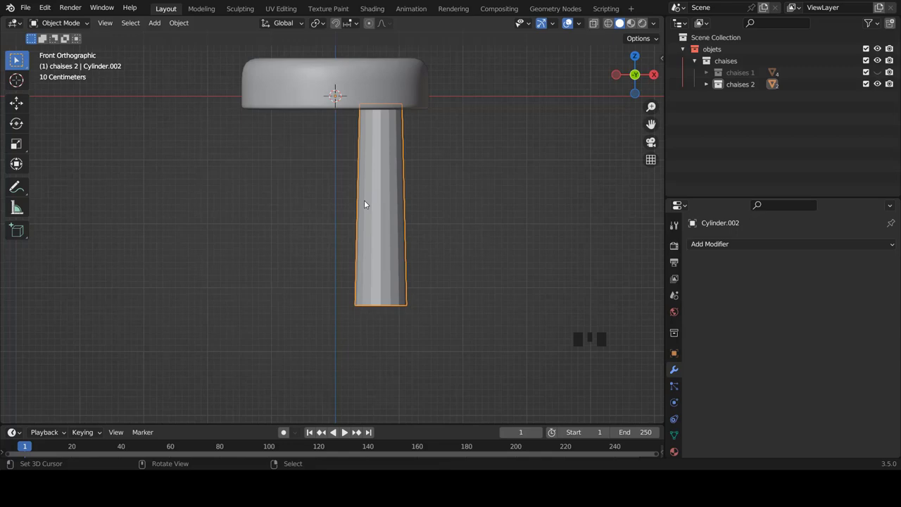
- Give the leg a Subdivision Surface modifier and inset its end faces by about 0.161 m
left_click_drag(717, 248, 435, 245)
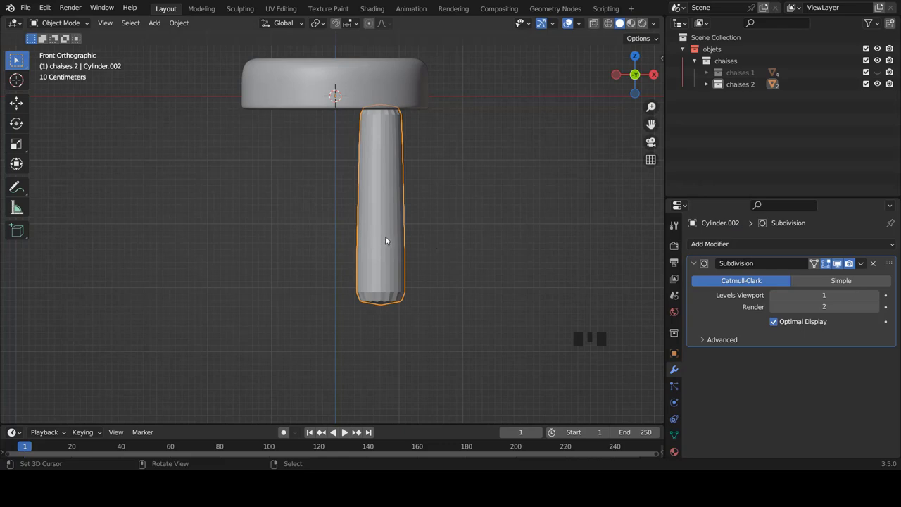
scroll("up", 3)
key("Tab")
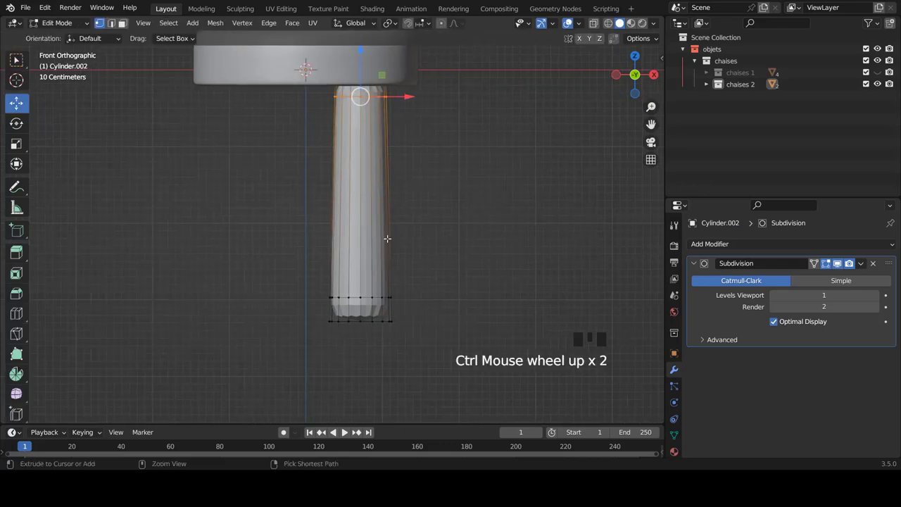
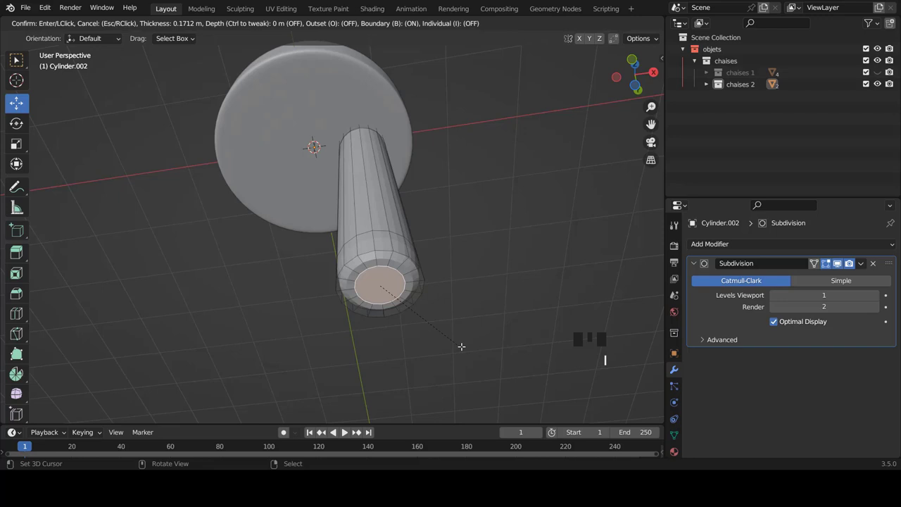
key("i")
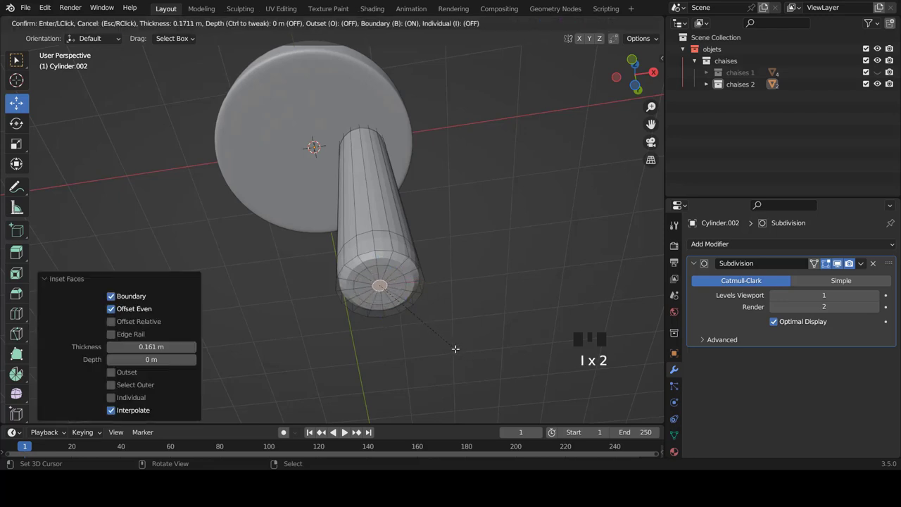
key("KP_1")
key("Tab")
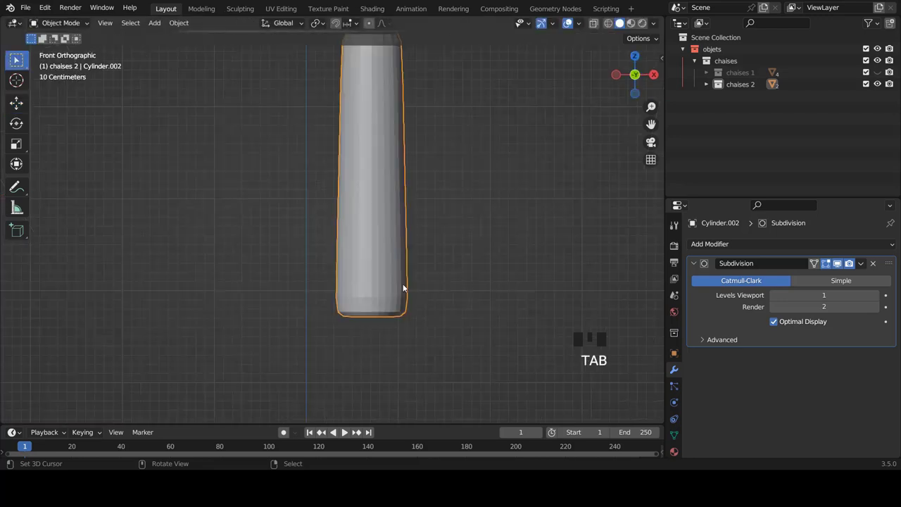
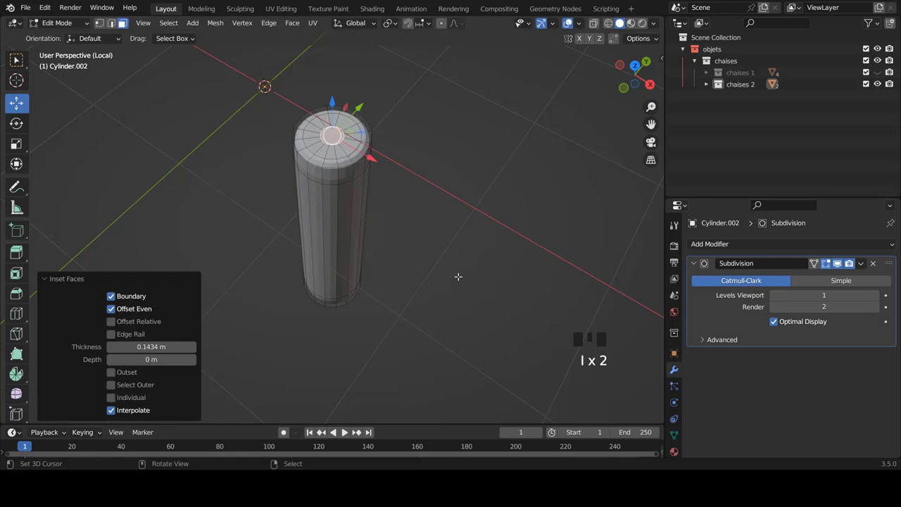
- Leave local view and, in see-through front view, select the leg's top vertex ring
key("KP_Divide")
key("KP_1")
scroll("up", 3)
key("z")
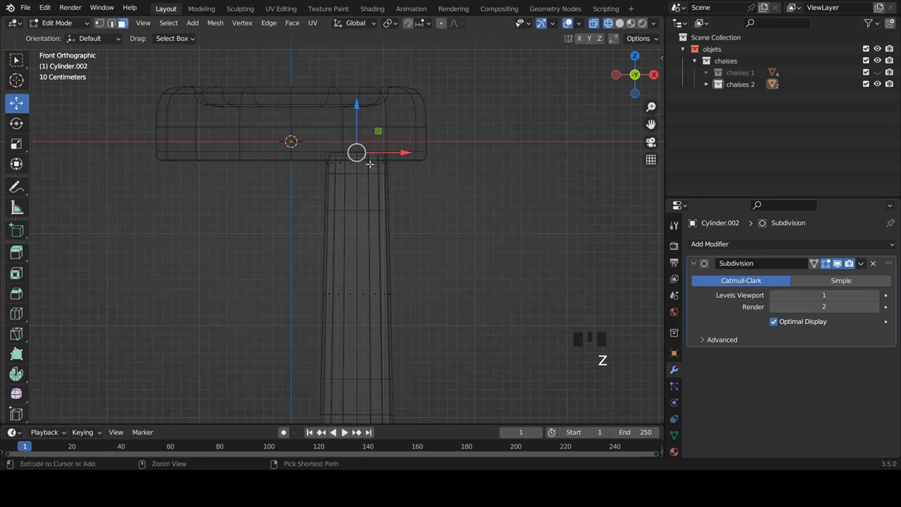
key("ctrl+Tab")
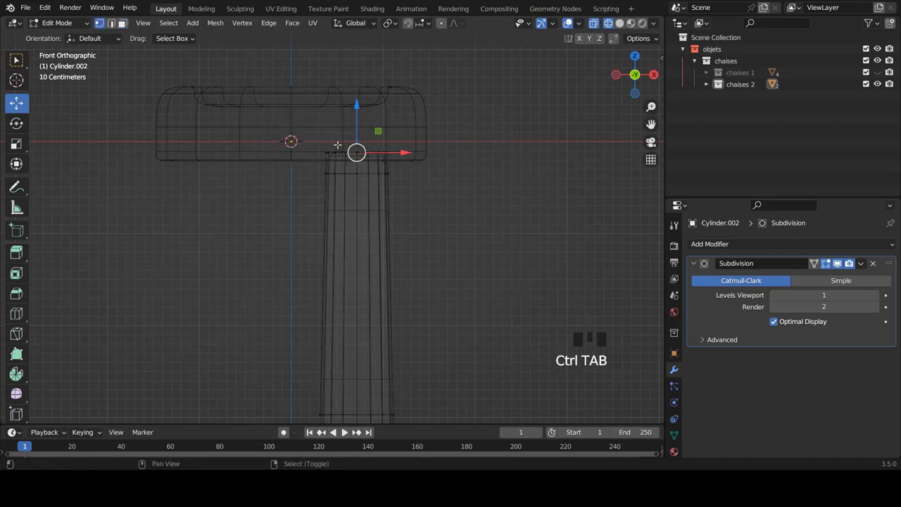
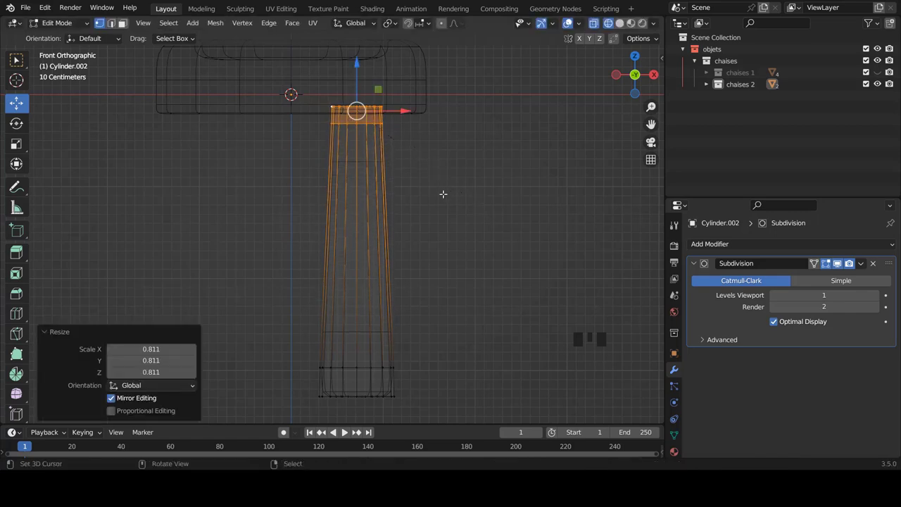
key("Tab")
key("a")
- Scale the top ring narrower where it meets the seat, return to Object Mode and select the leg
scroll("down", 3)
scroll("up", 3)
key("Tab")
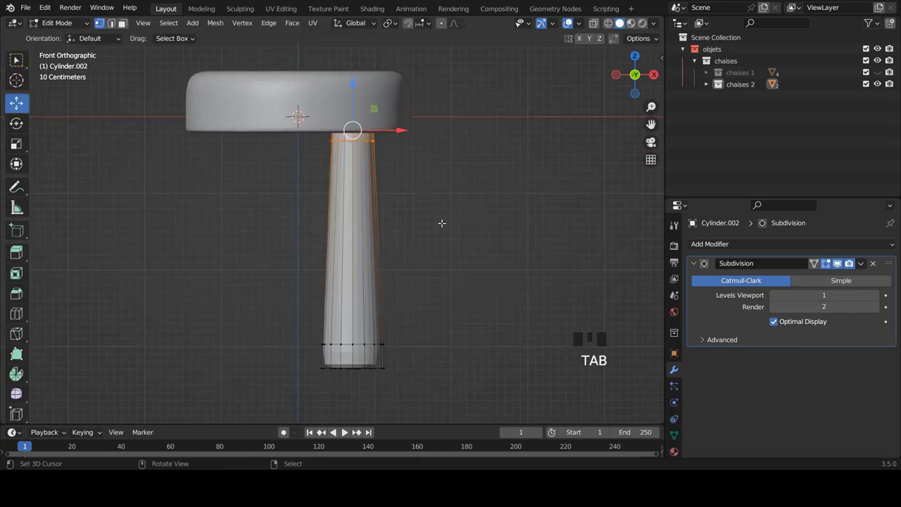
key("s")
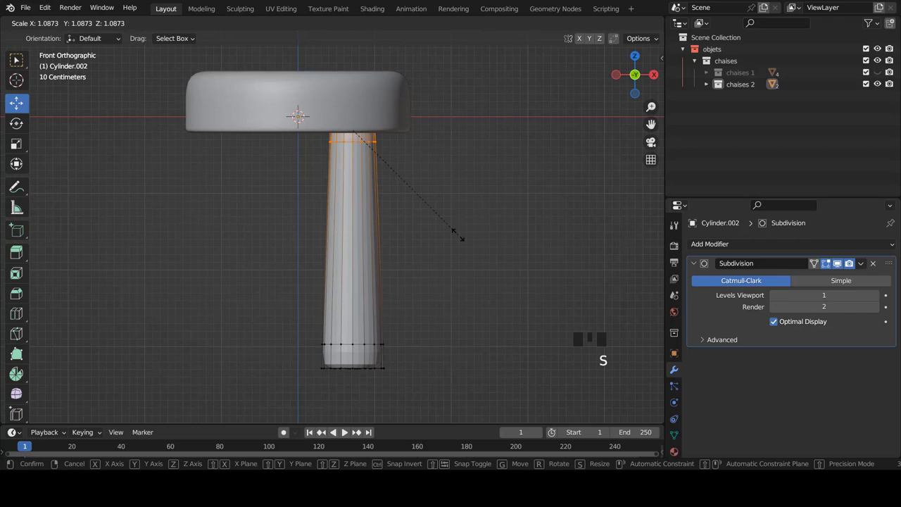
key("Tab")
scroll("down", 3)
right_click(369, 257)
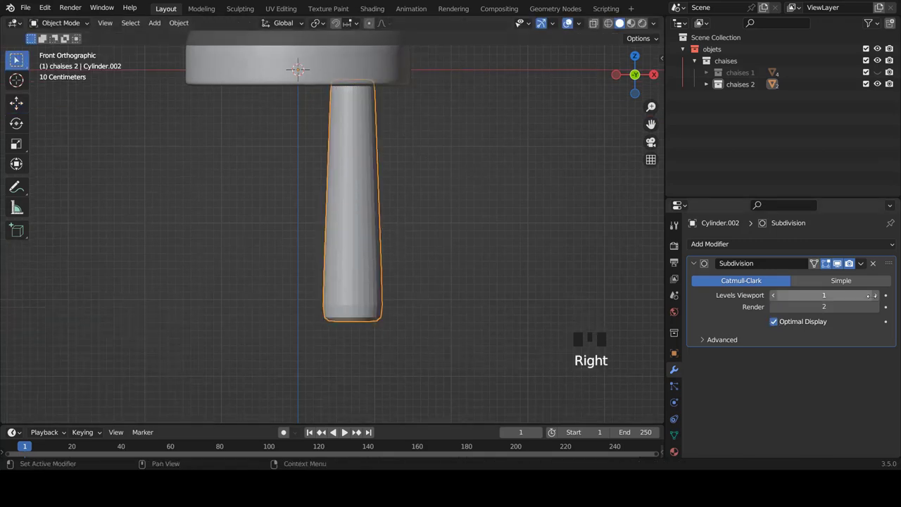
- Set the leg's viewport subdivision to 2, shade it smooth, and reopen its mesh from the right view
left_click_drag(879, 299, 345, 178)
key("w")
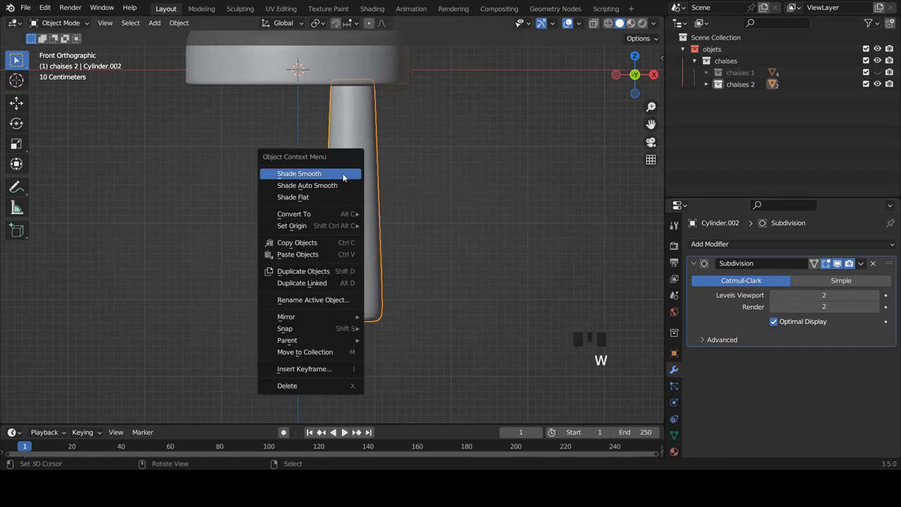
key("a")
scroll("down", 3)
scroll("down", 3)
key("KP_3")
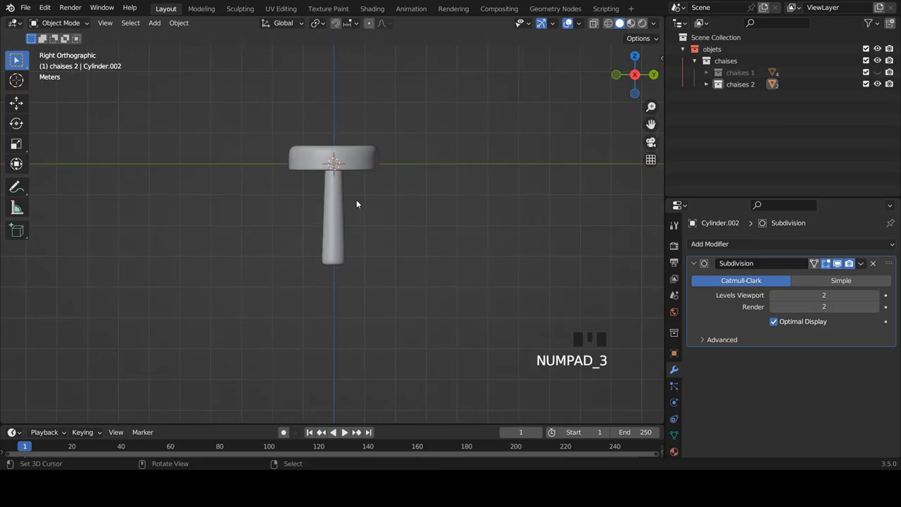
scroll("up", 3)
key("Tab")
- Shift the leg off-centre under the seat and tilt it outward in the side and front views
key("a")
key("a")
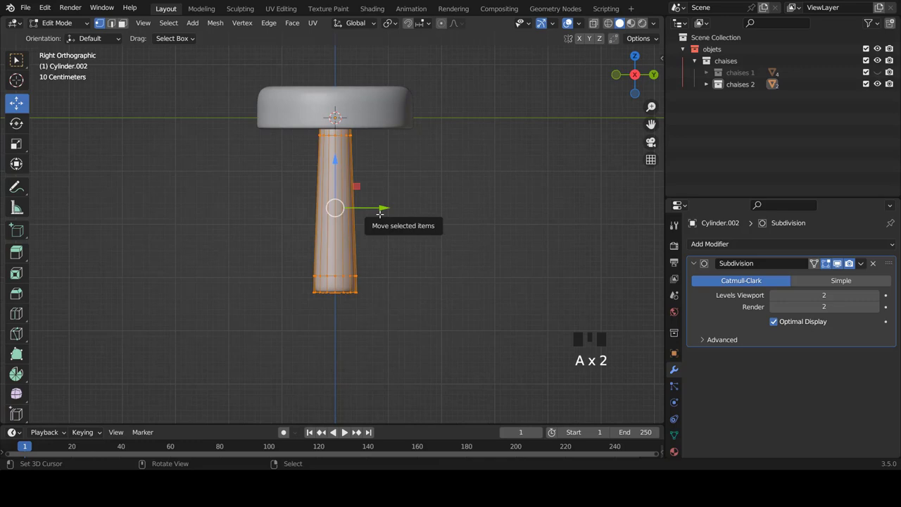
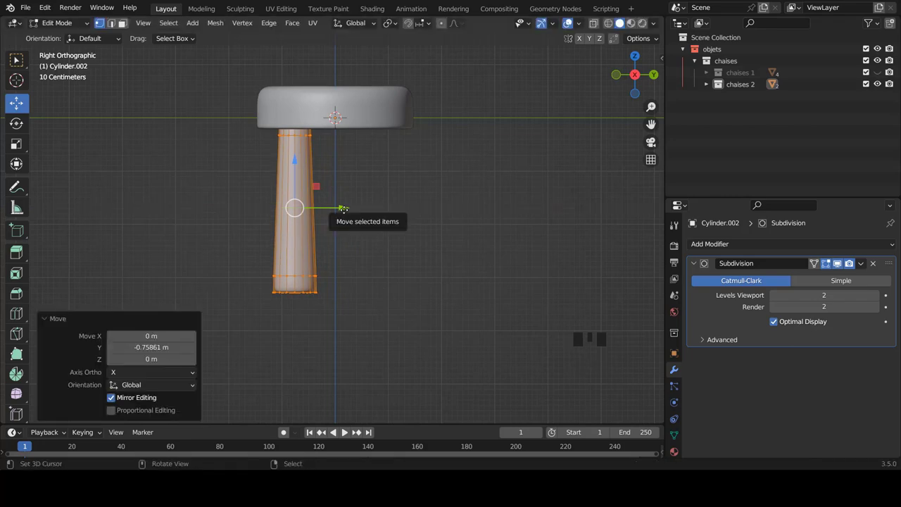
key("KP_1")
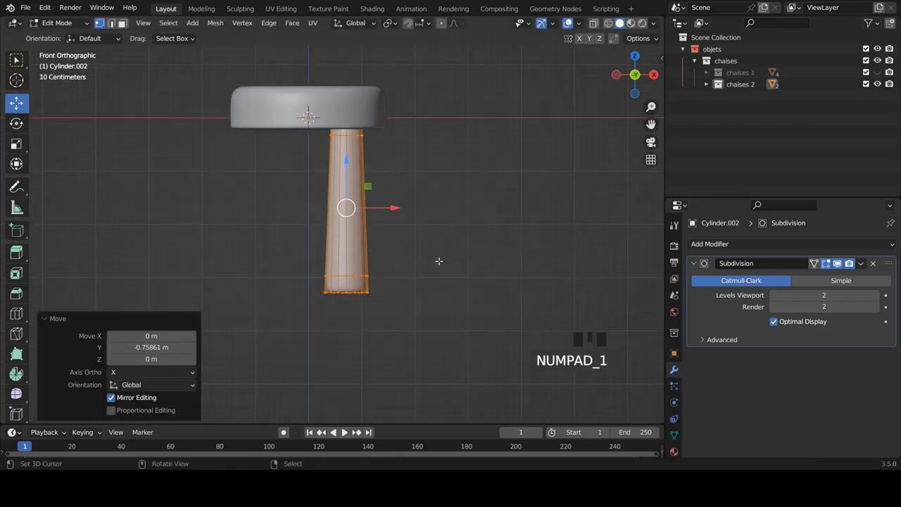
key("r")
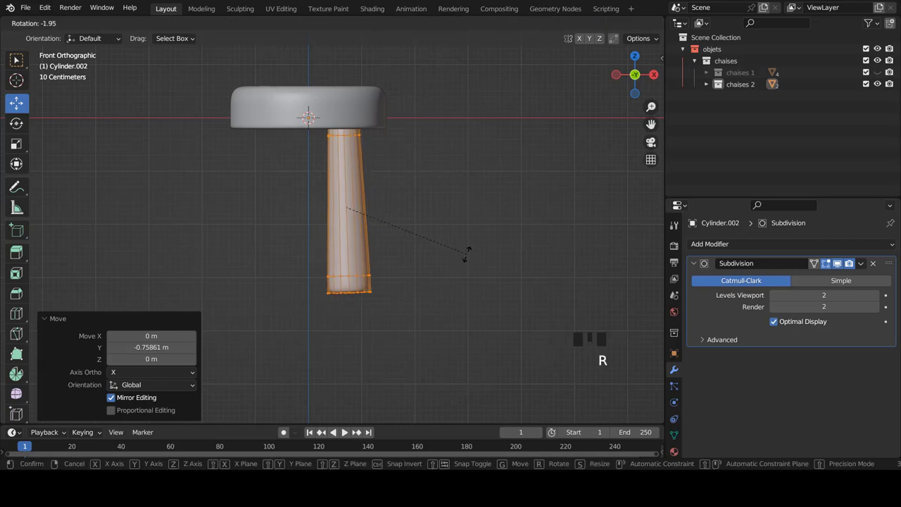
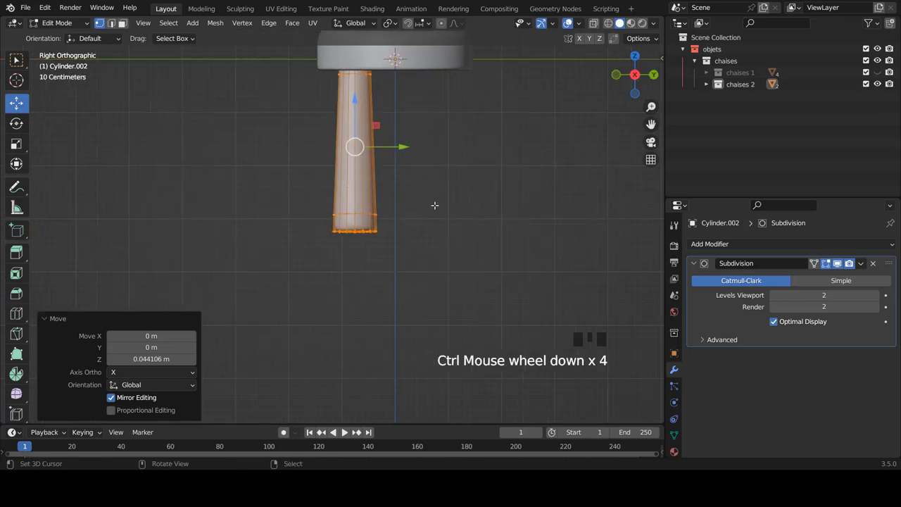
key("r")
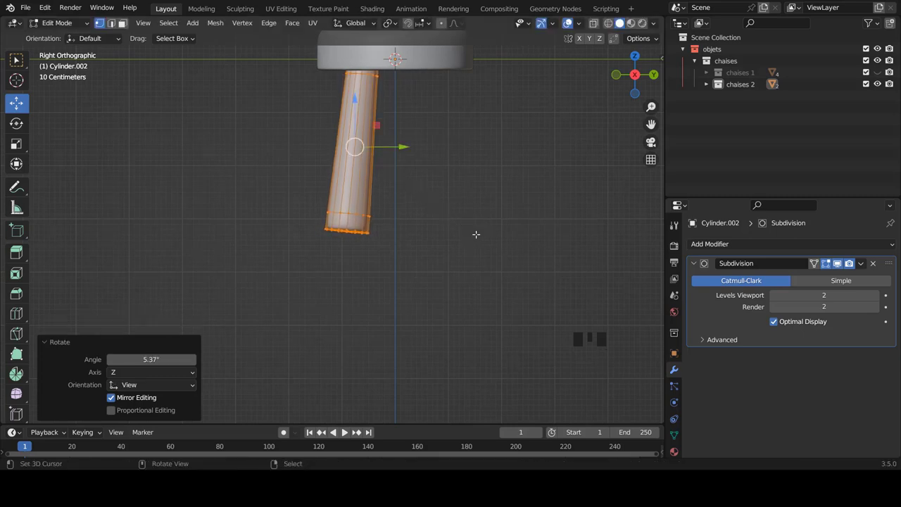
key("KP_1")
scroll("up", 3)
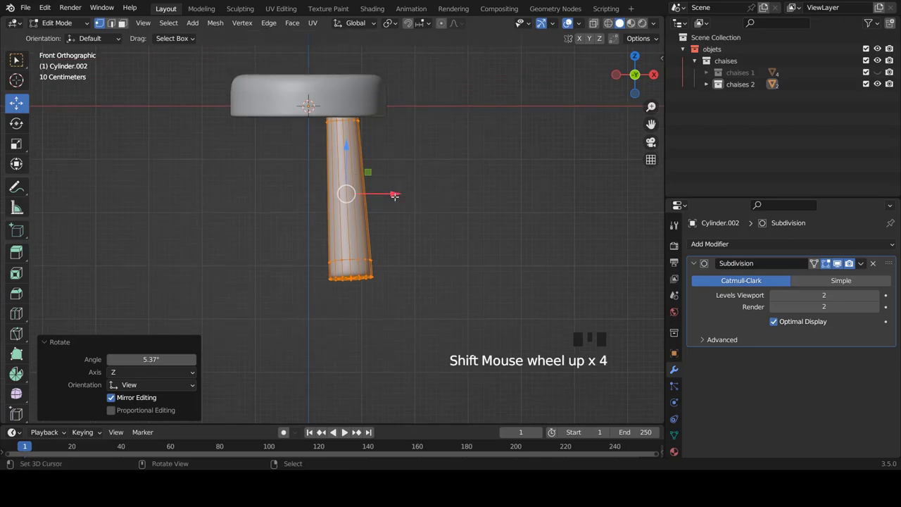
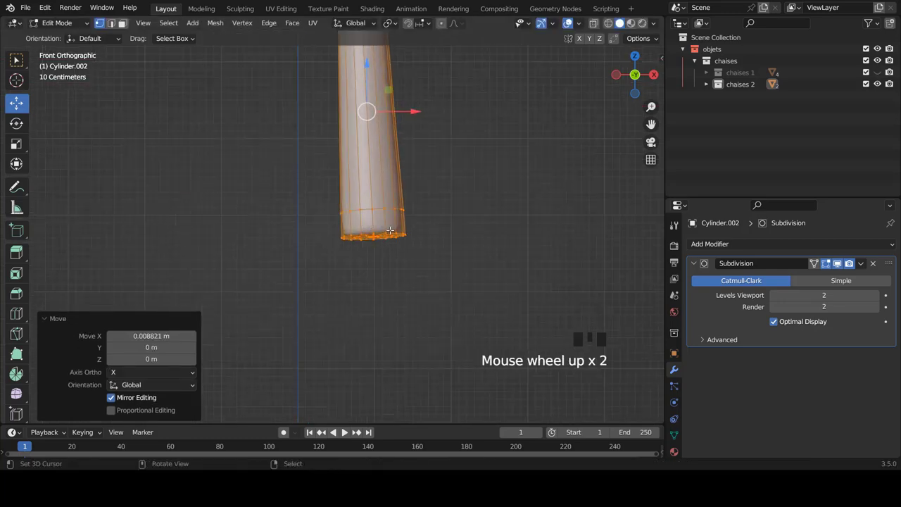
- Scale the leg's bottom ring flat in Z so the foot sits level, then return to Object Mode
scroll("up", 3)
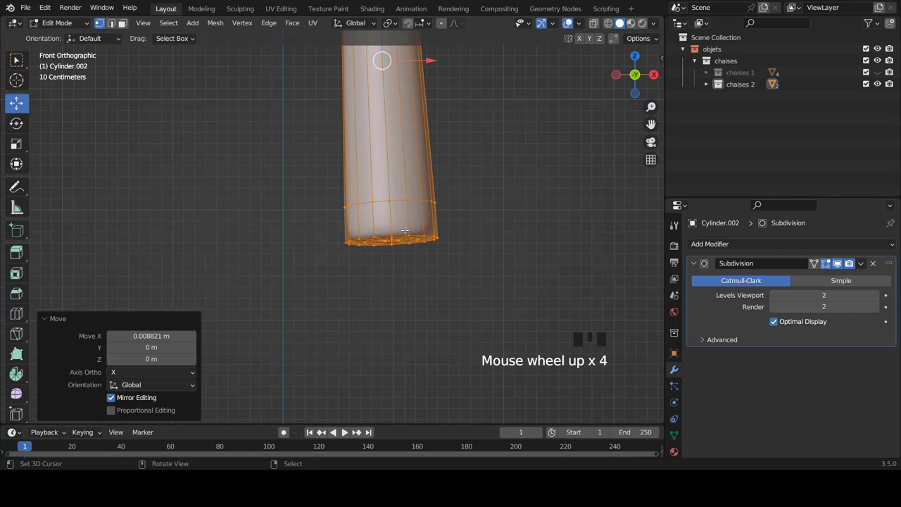
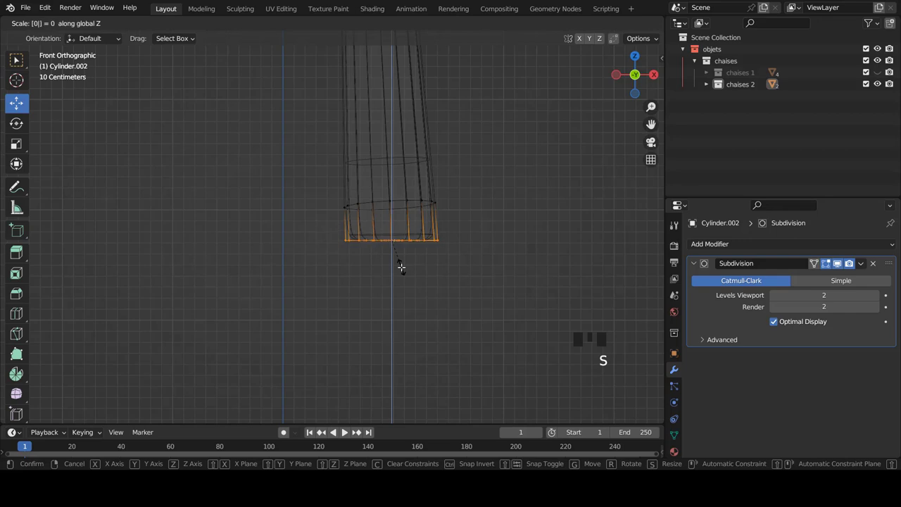
key("z")
key("Tab")
scroll("down", 3)
- Select the leg and add a Mirror modifier to it
scroll("up", 3)
scroll("up", 3)
right_click(356, 181)
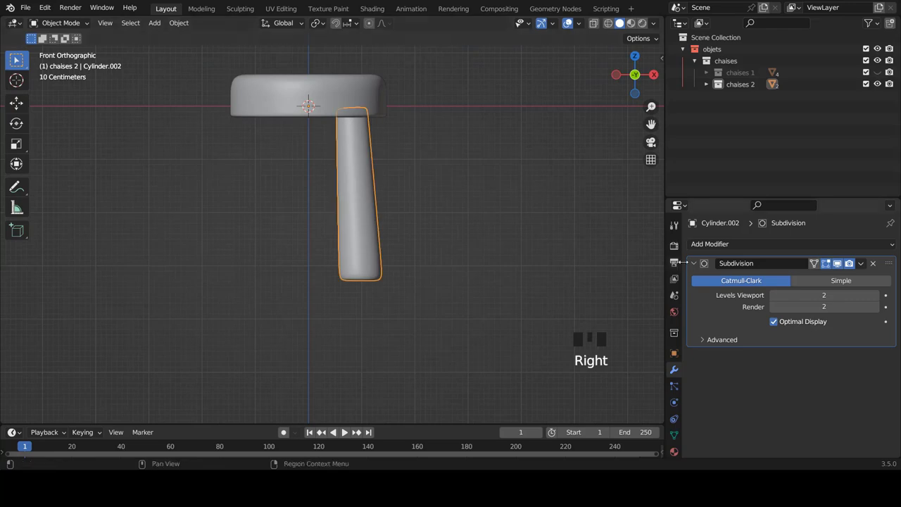
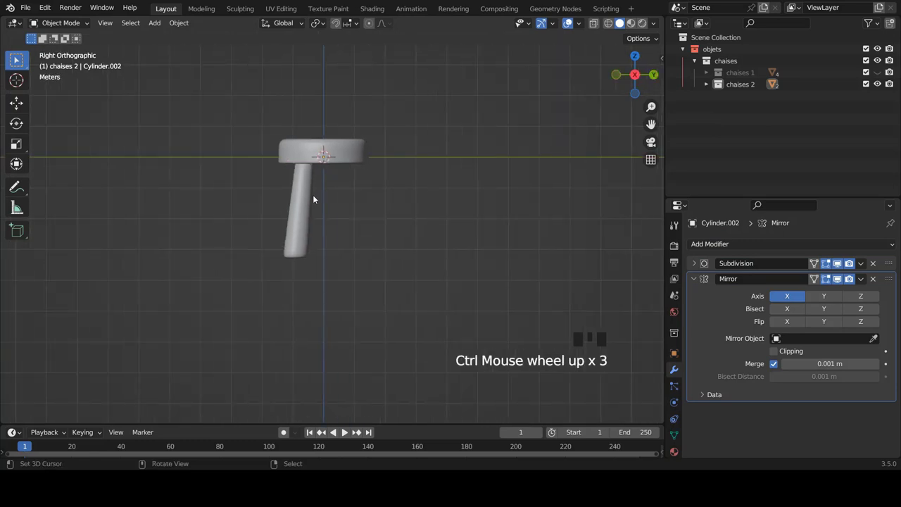
scroll("up", 3)
right_click(308, 202)
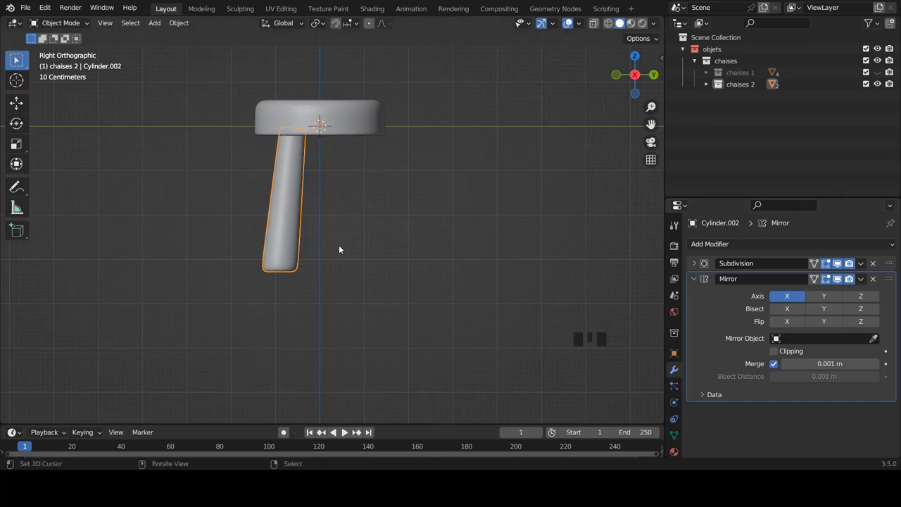
scroll("up", 3)
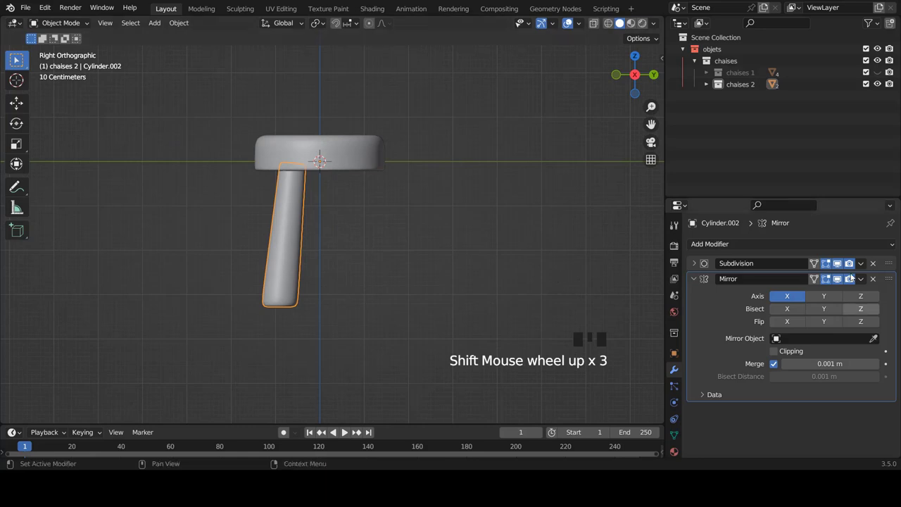
- Mirror on the Y axis too, move Mirror above Subdivision, and apply it into the mesh
left_click(829, 299)
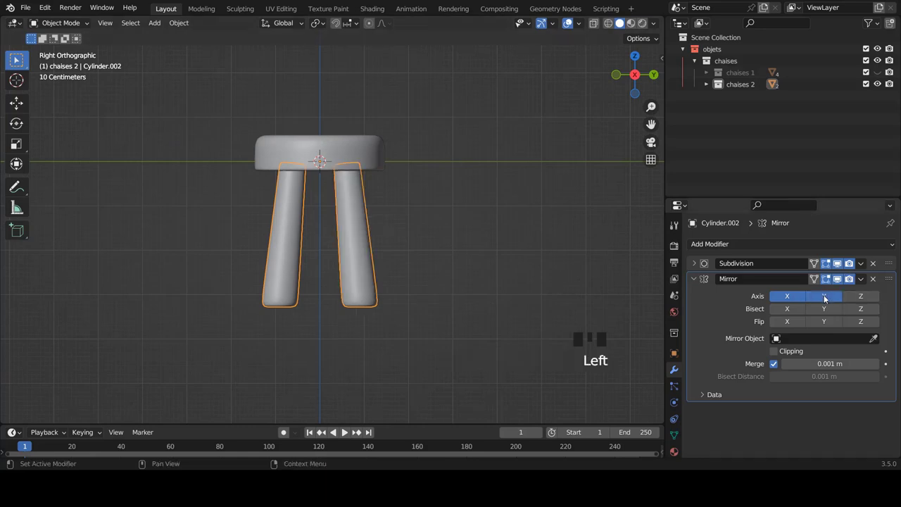
left_click_drag(697, 284, 718, 283)
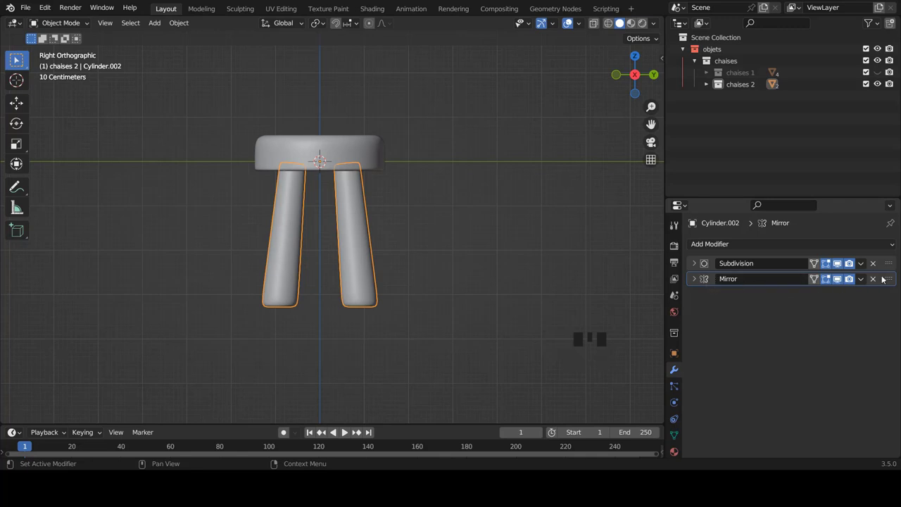
left_click_drag(890, 281, 886, 260)
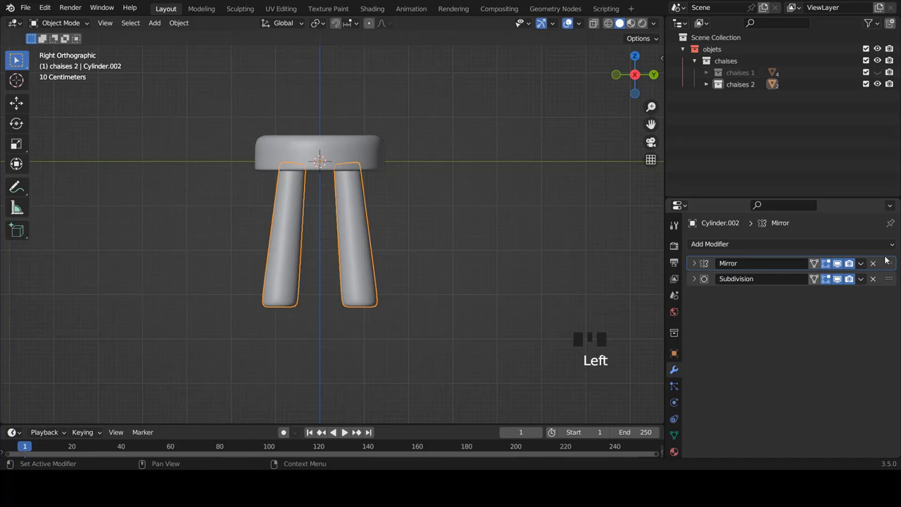
left_click_drag(865, 266, 339, 236)
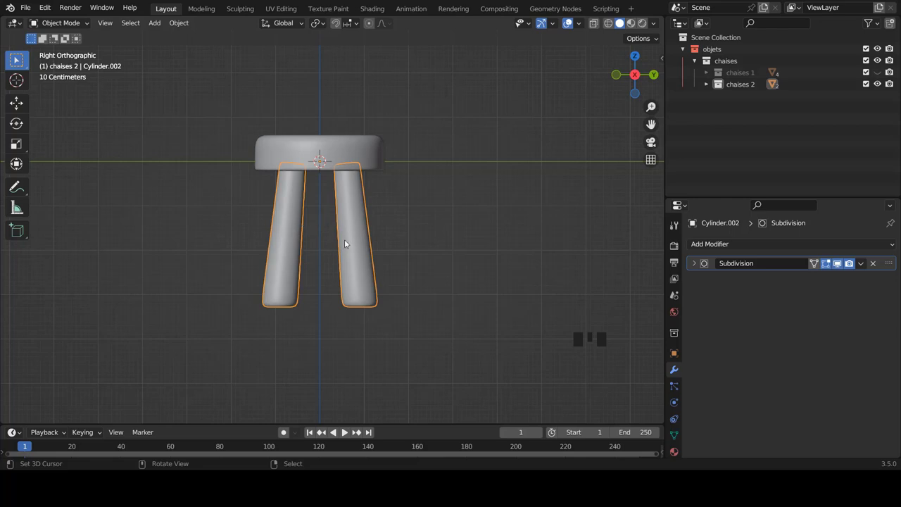
- Separate the mirrored second leg into its own object, Cylinder.003, using P > Selection with X-ray on
key("g")
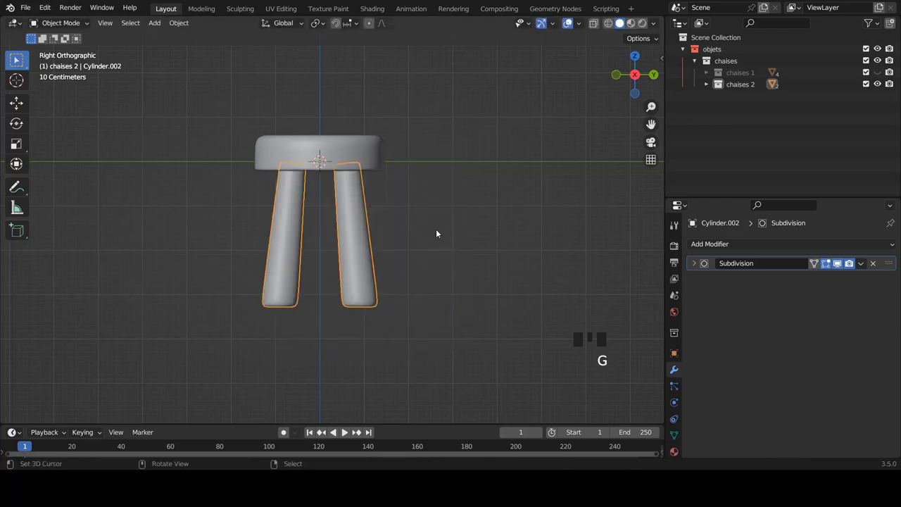
key("Tab")
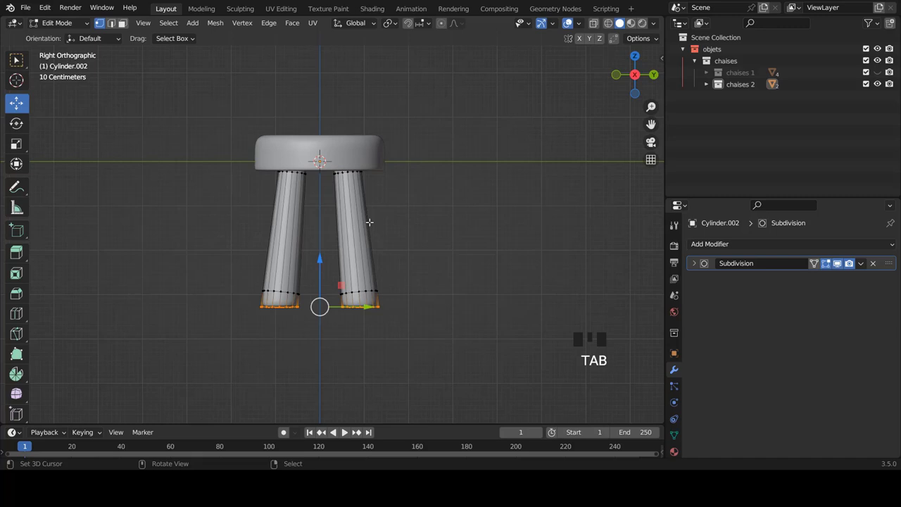
key("z")
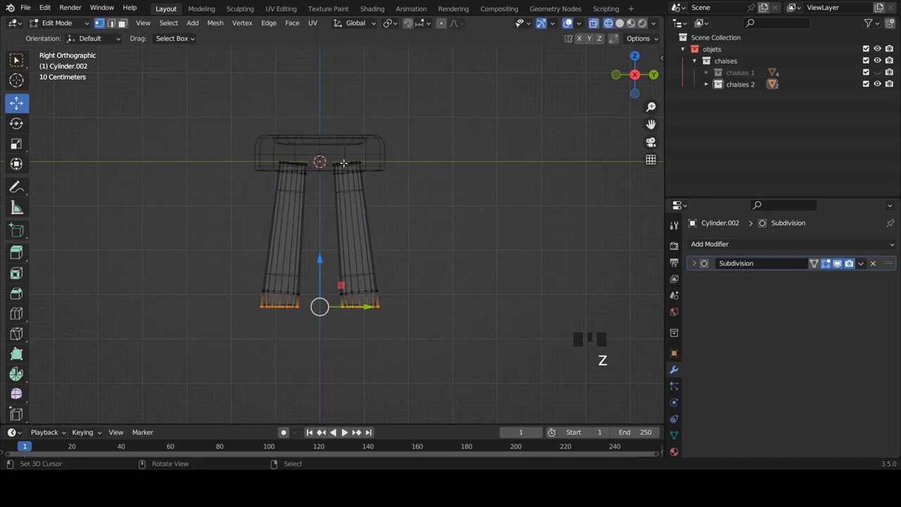
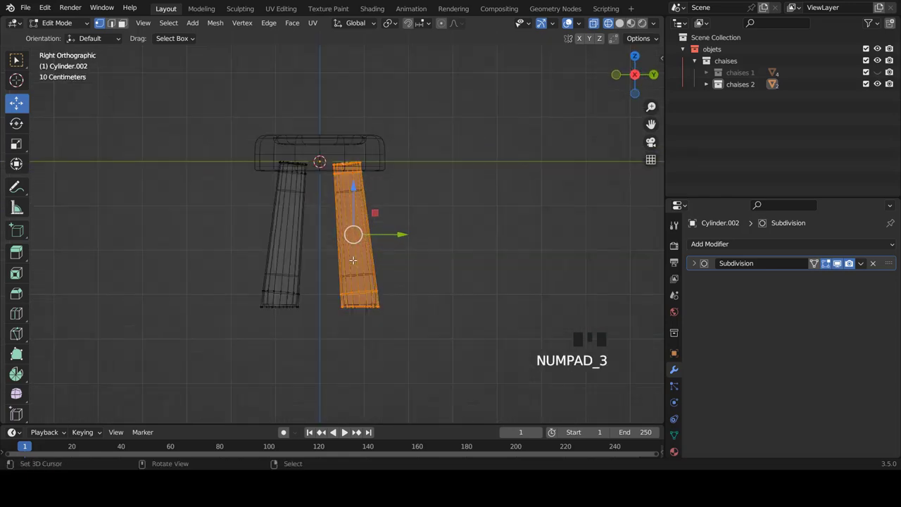
key("p")
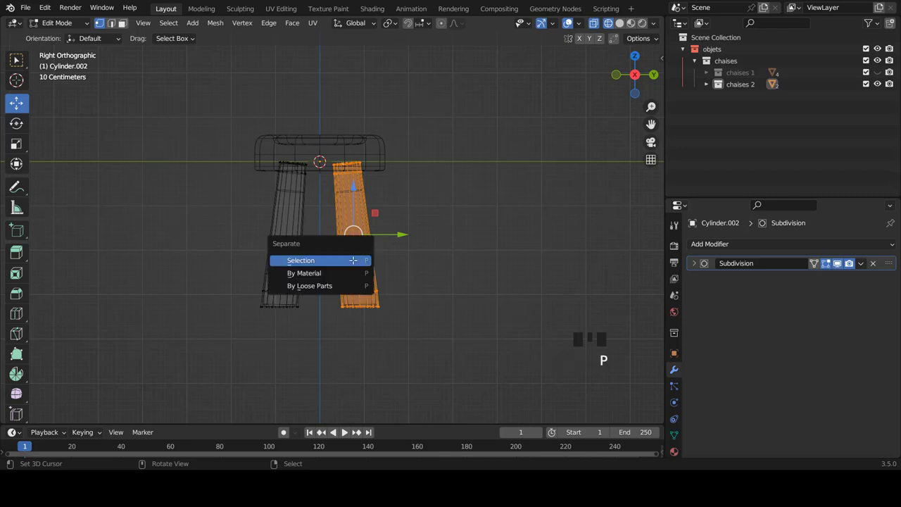
key("z")
key("Tab")
right_click(296, 246)
left_click_drag(380, 239, 357, 252)
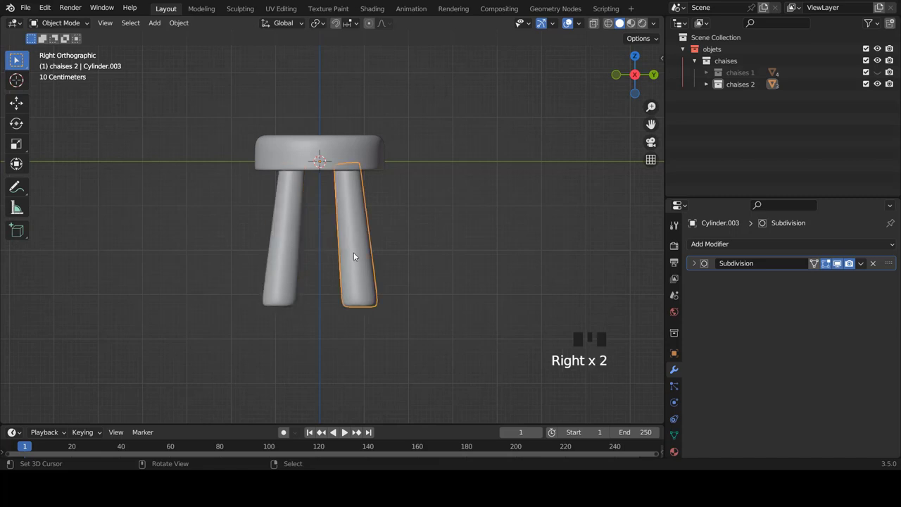
- Delete the extra leg's vertices inside Cylinder.003 so it holds a single leg, then return to Object Mode
key("Tab")
key("a")
key("a")
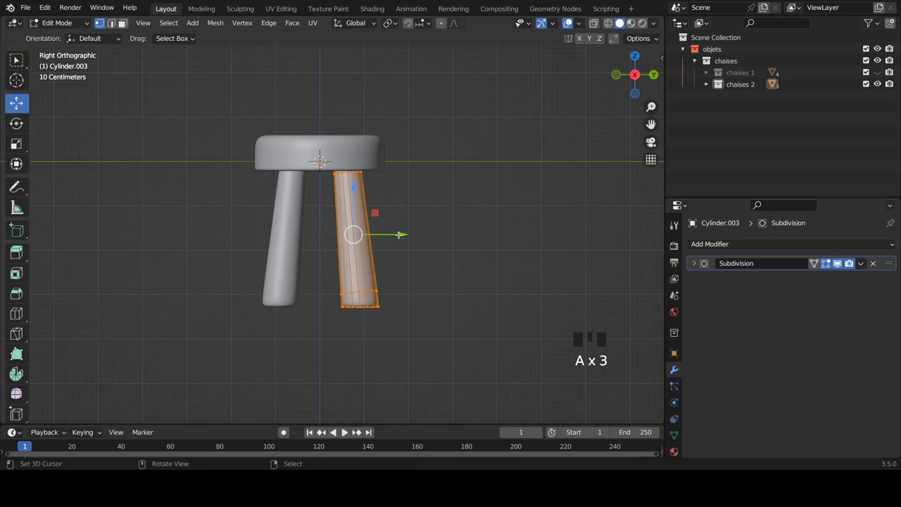
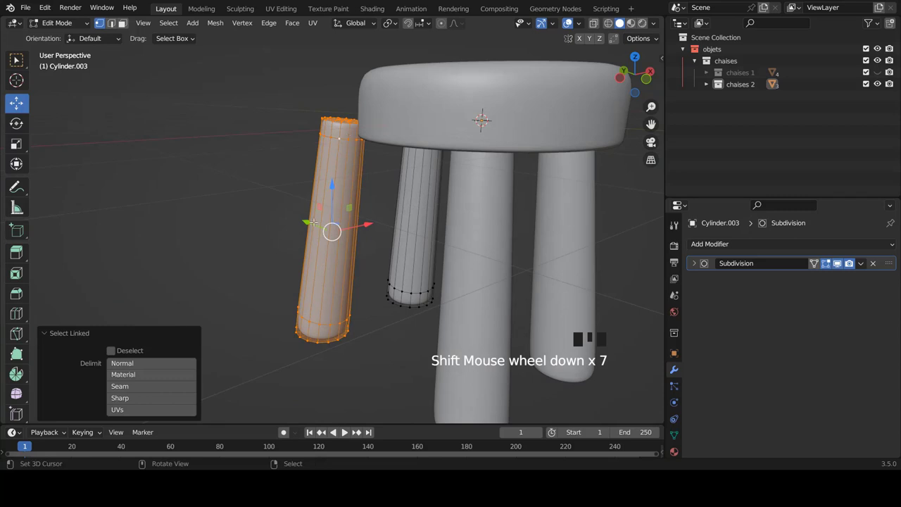
key("x")
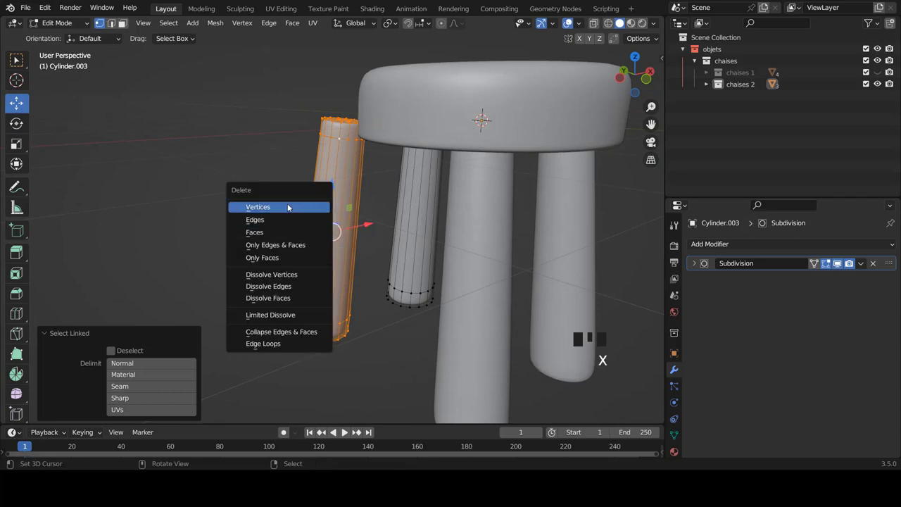
key("KP_1")
scroll("up", 3)
key("Tab")
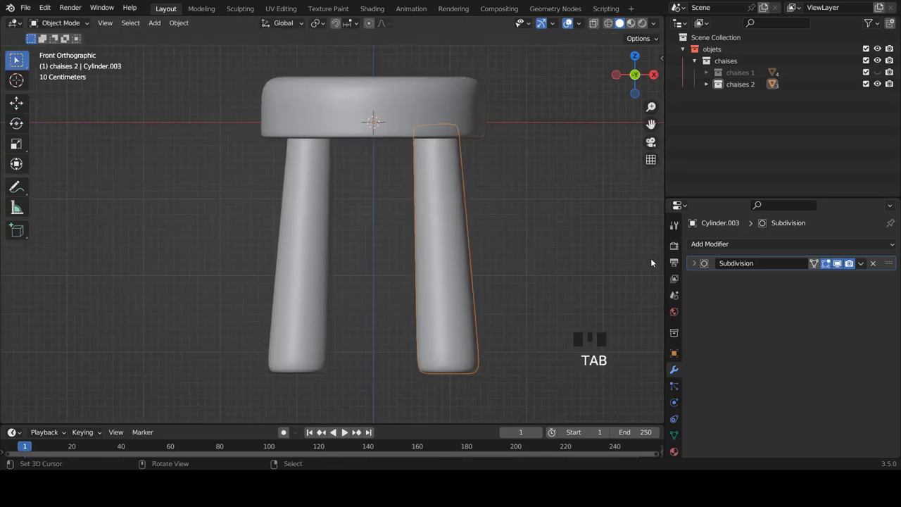
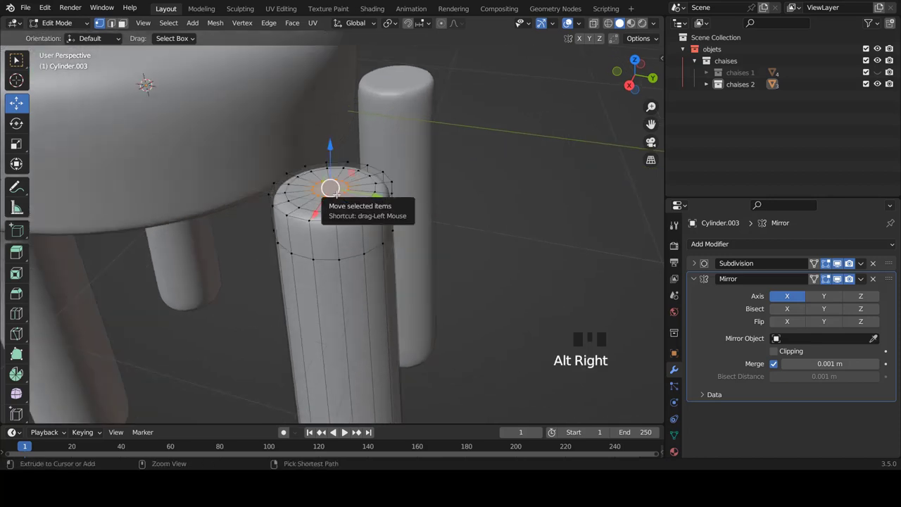
- Grow the selection over the leg's top cap, delete its faces, and view the open rim from the front
key("KP_Add")
key("KP_Add")
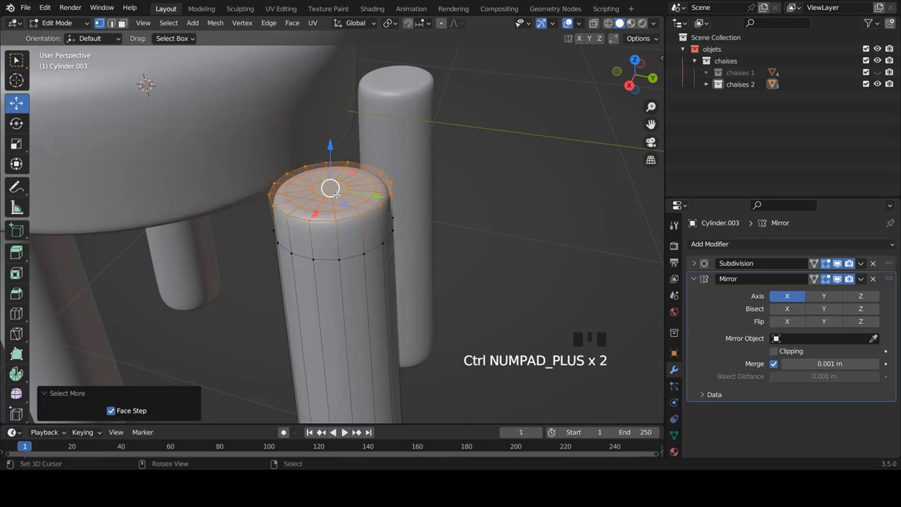
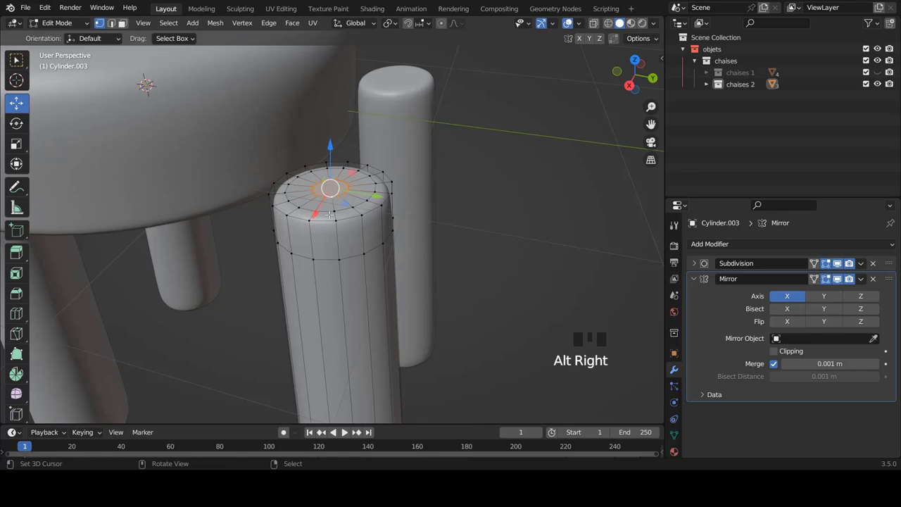
key("KP_Add")
key("KP_Add")
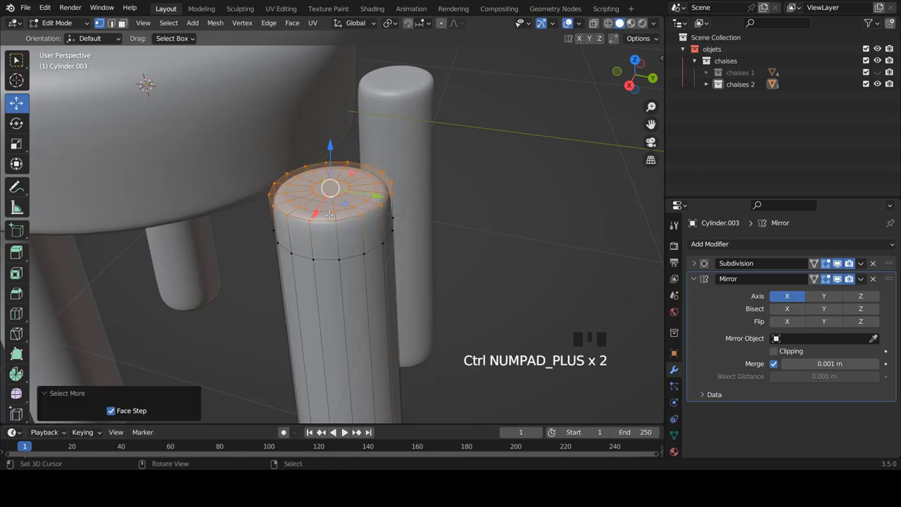
key("x")
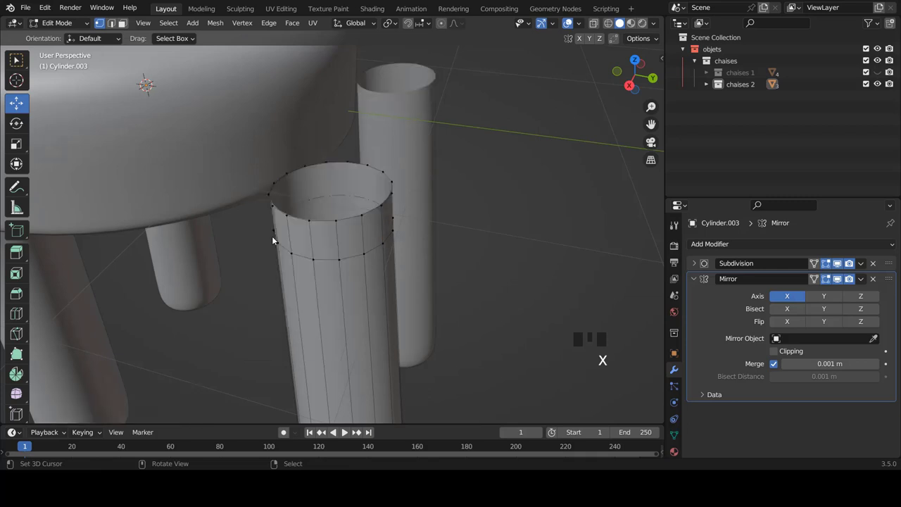
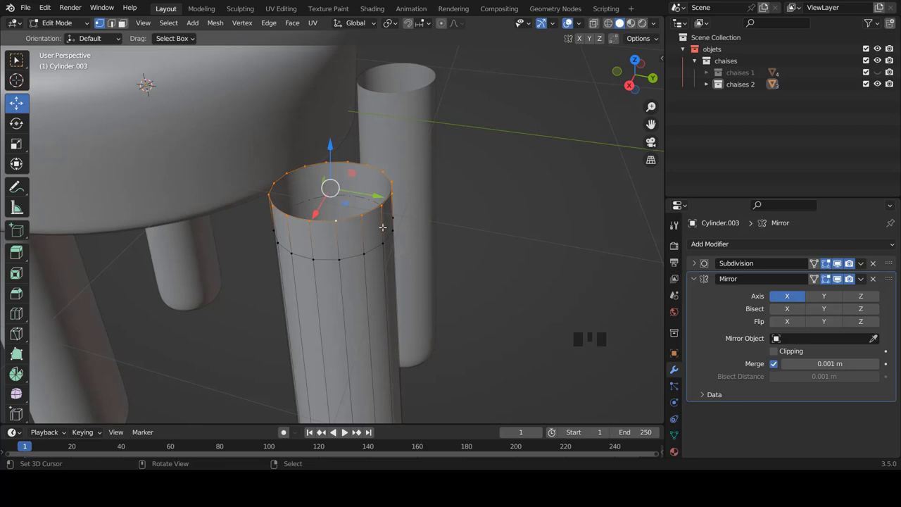
key("KP_1")
scroll("down", 3)
scroll("up", 3)
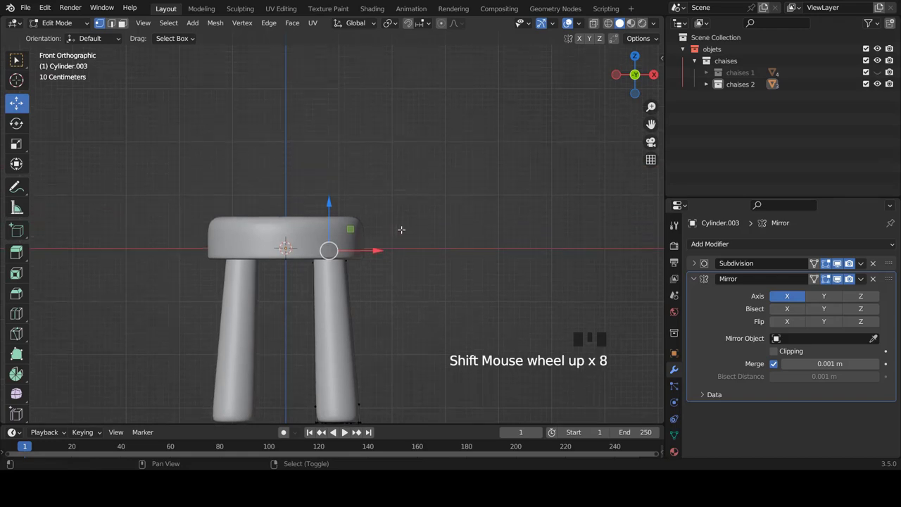
- Extrude the open leg rim upward above the seat in sections, rotating each new end to start the bend
scroll("up", 3)
key("KP_1")
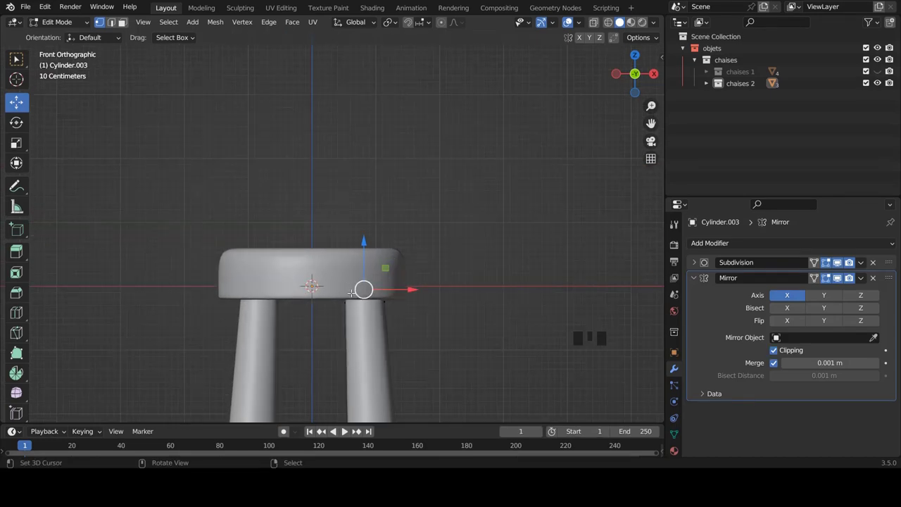
key("e")
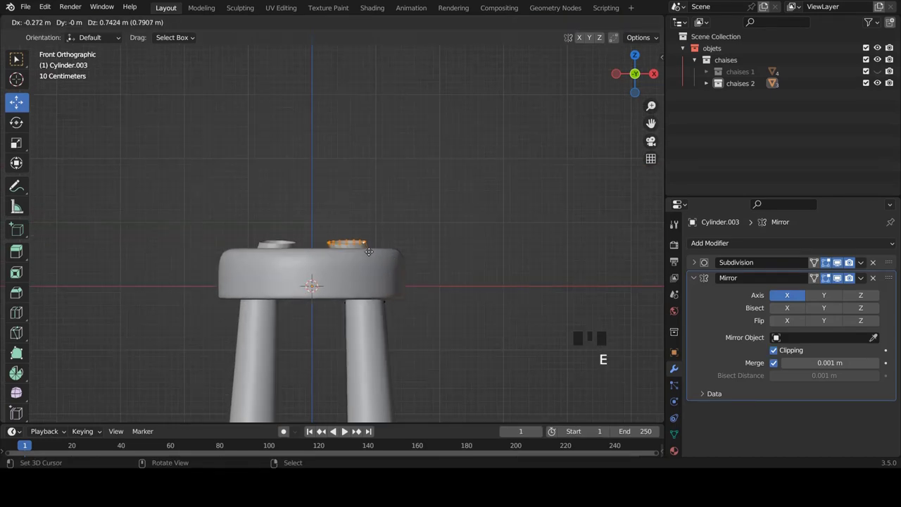
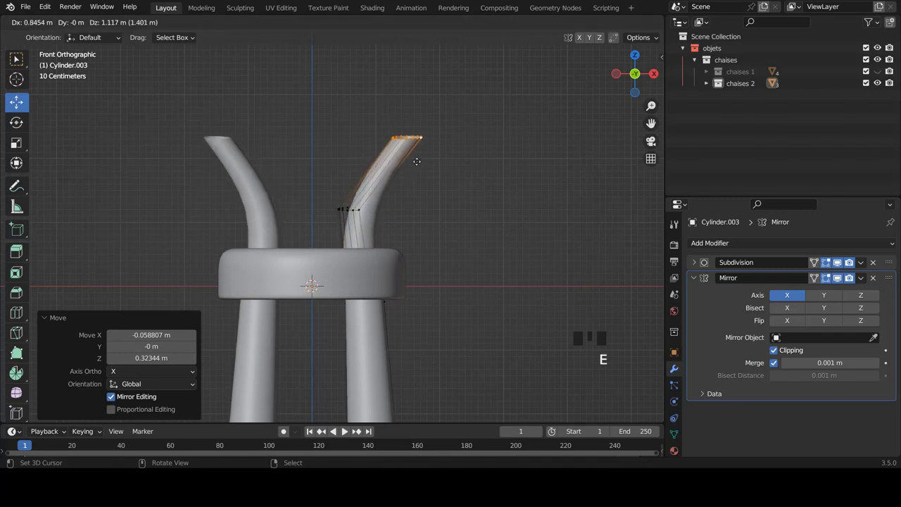
key("r")
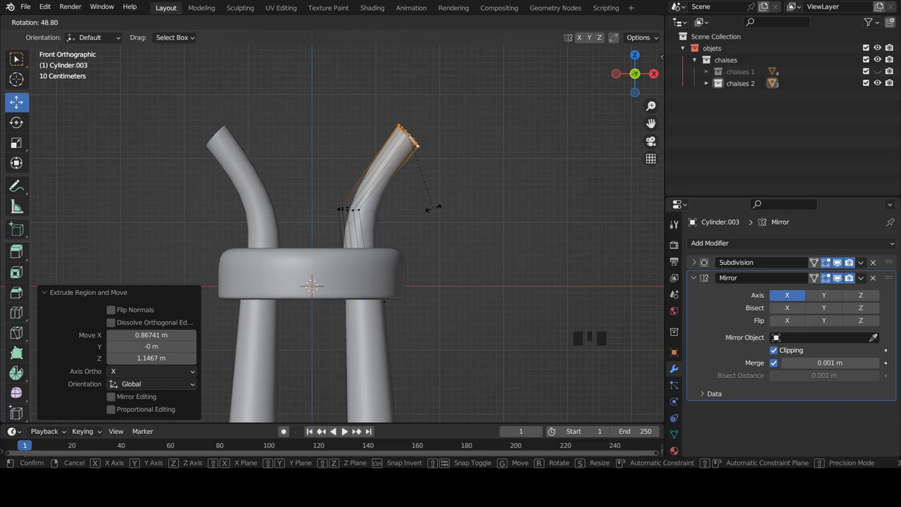
scroll("down", 3)
scroll("up", 3)
key("e")
key("r")
- Continue extruding and angling the tube inward until it meets its mirror image at the centre line
key("g")
key("e")
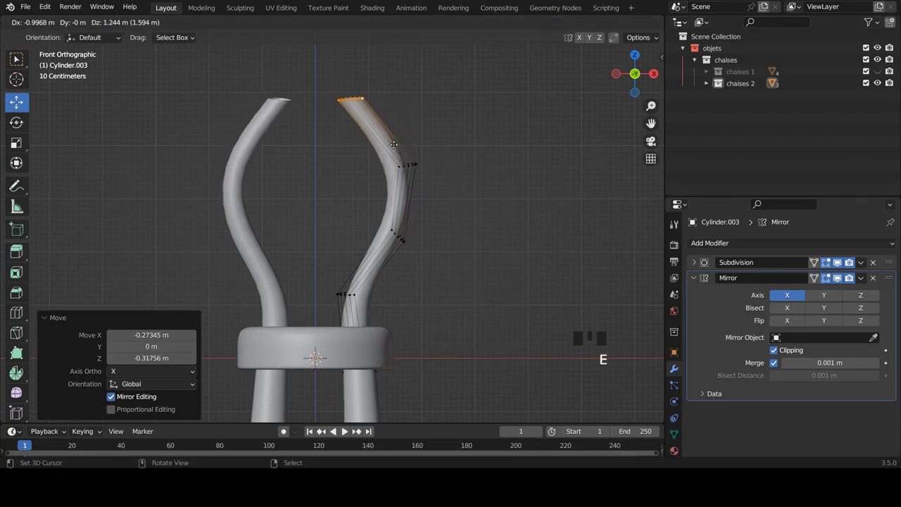
key("r")
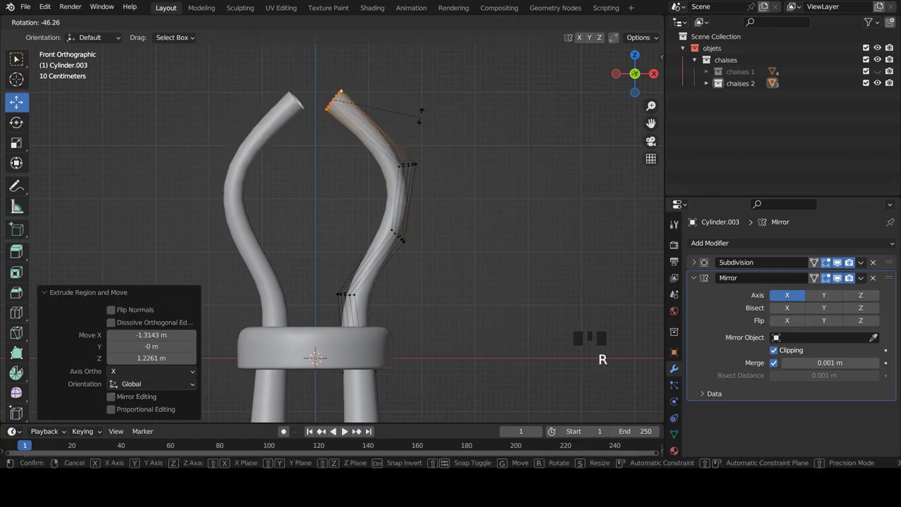
key("g")
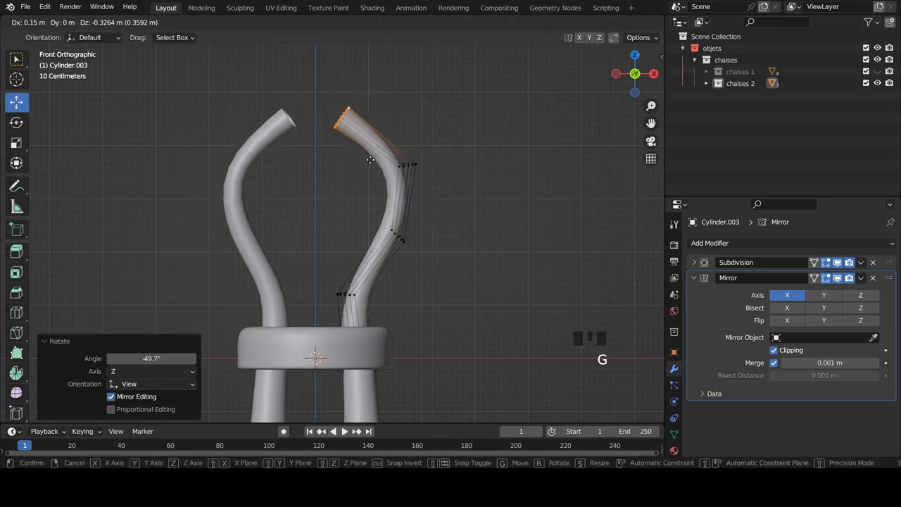
key("e")
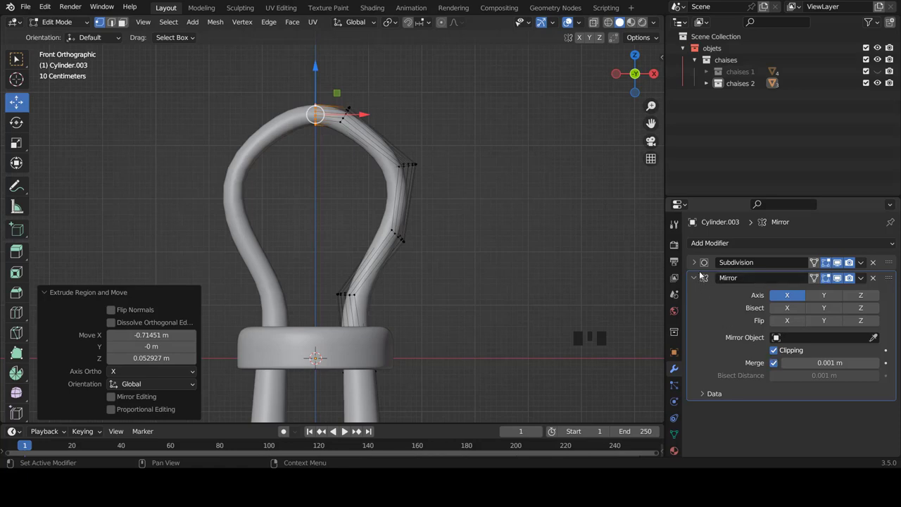
- Move the Mirror modifier above Subdivision and reposition the loop's top vertices so the join smooths out
left_click_drag(697, 279, 892, 282)
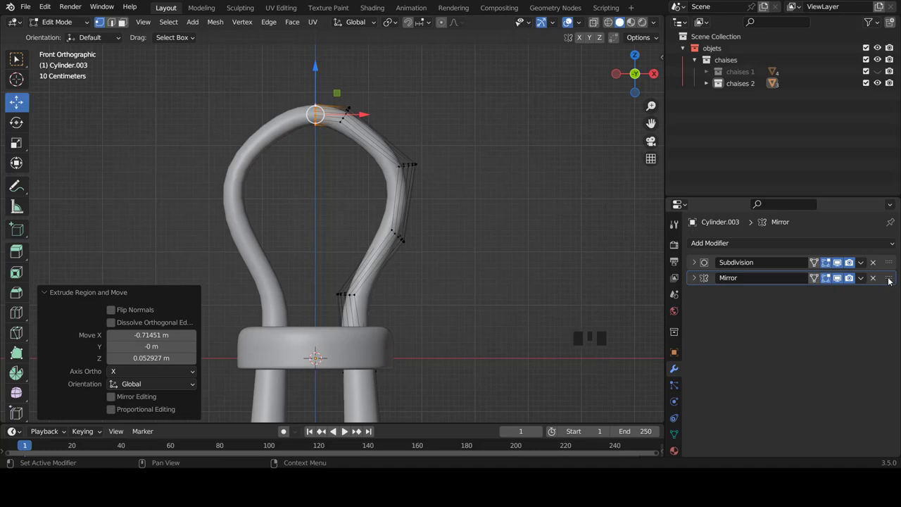
key("Tab")
scroll("up", 3)
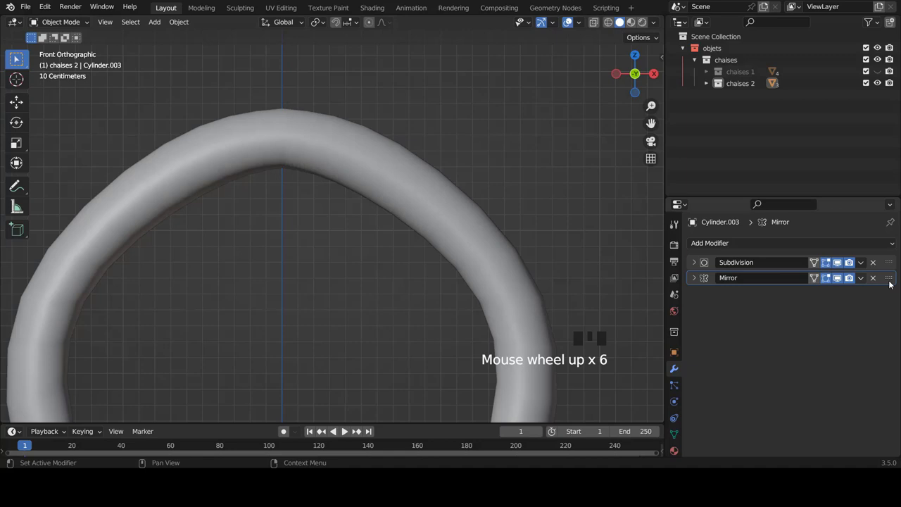
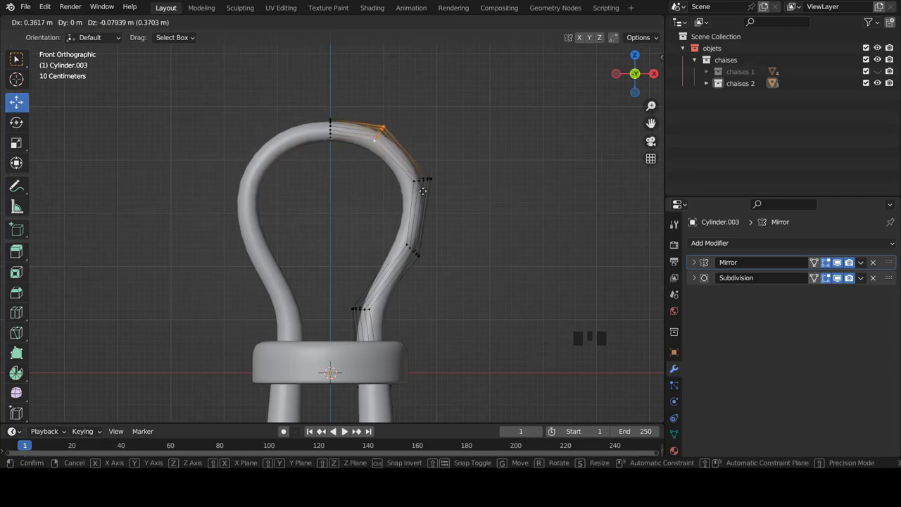
key("Tab")
scroll("down", 3)
scroll("up", 3)
key("Tab")
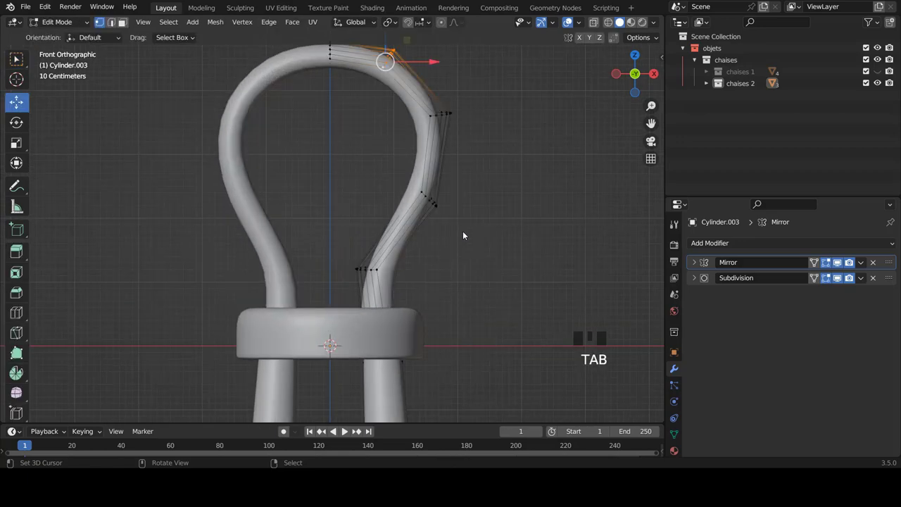
- Inspect the whole chair from the side and return to solid shading with the right tube section selected
key("Tab")
scroll("down", 3)
key("KP_3")
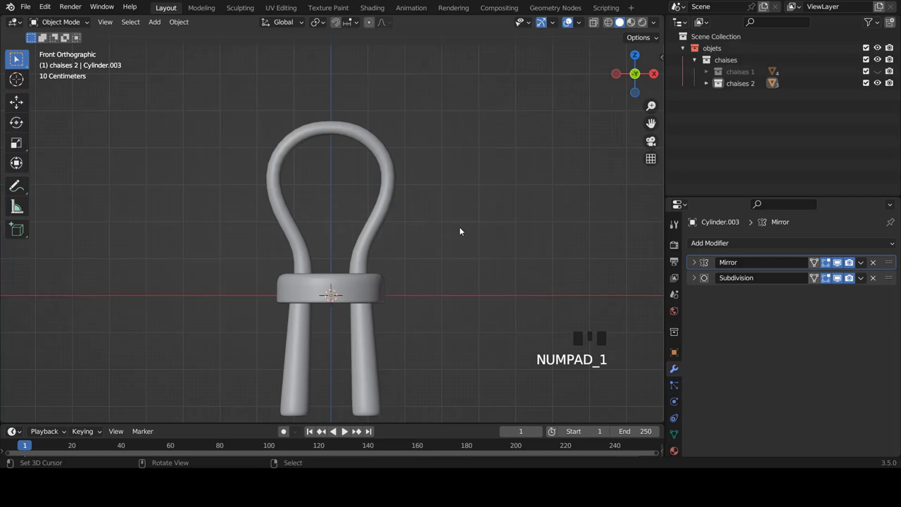
scroll("up", 3)
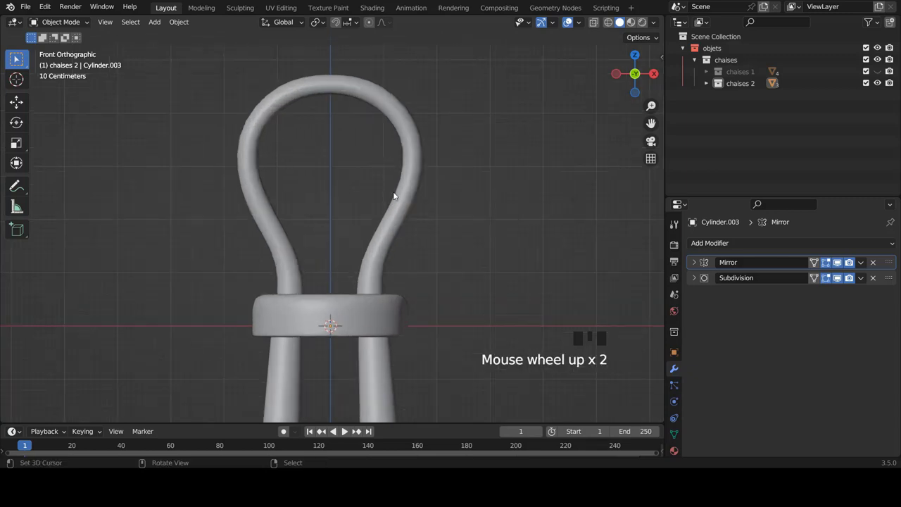
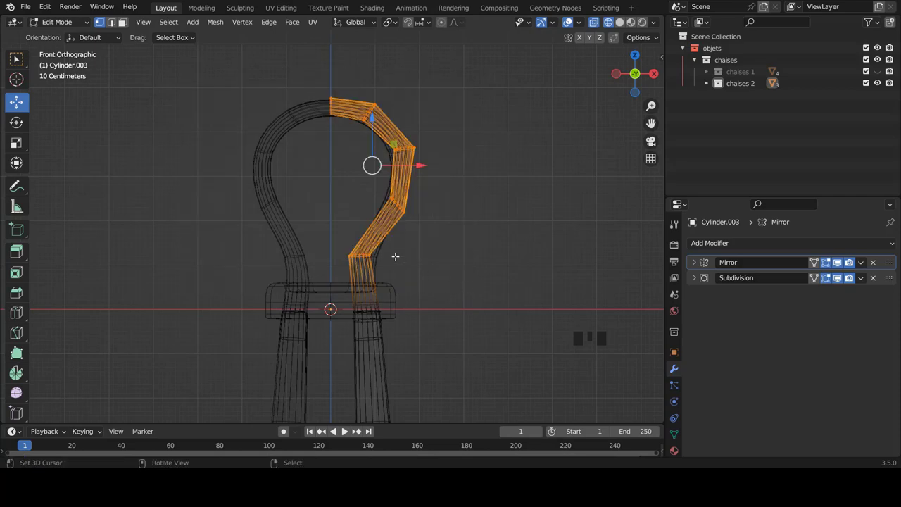
scroll("down", 3)
scroll("up", 3)
scroll("down", 3)
scroll("up", 3)
key("z")
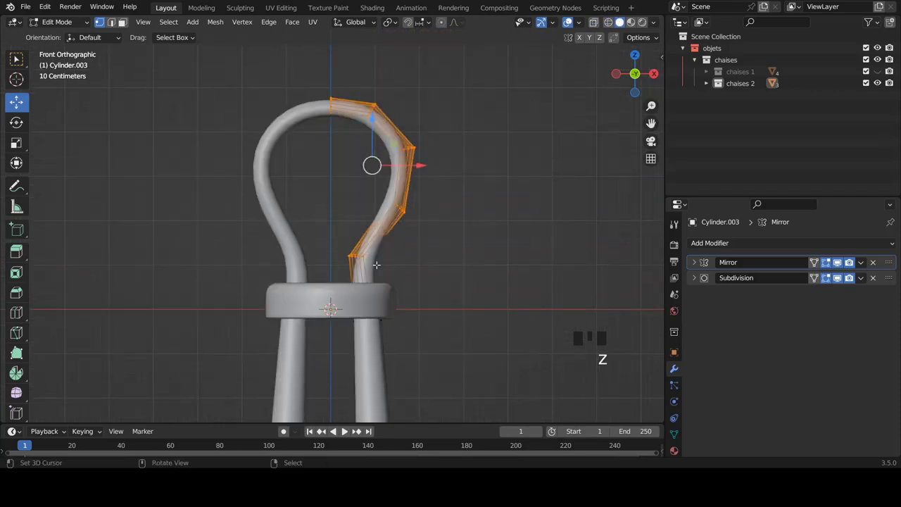
- Duplicate half the backrest loop into its own object and extrude its lower tube end down onto the seat
key("shift+d")
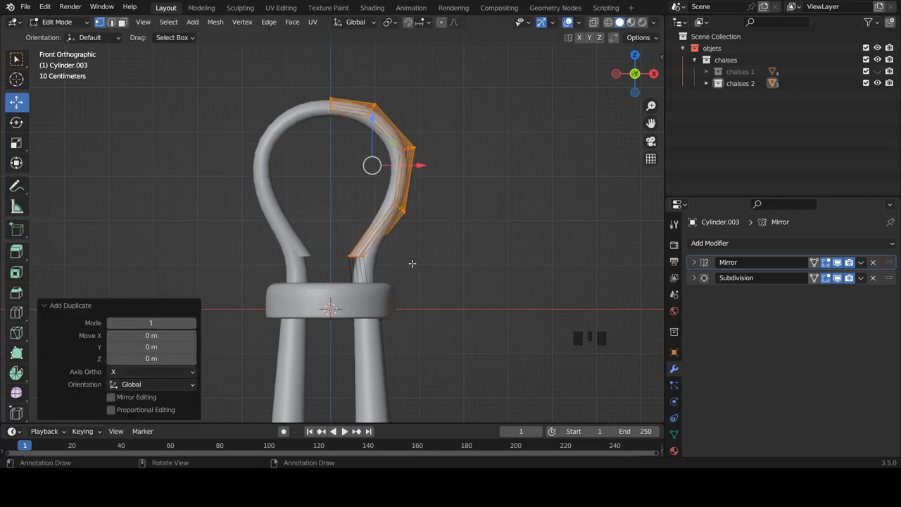
key("p")
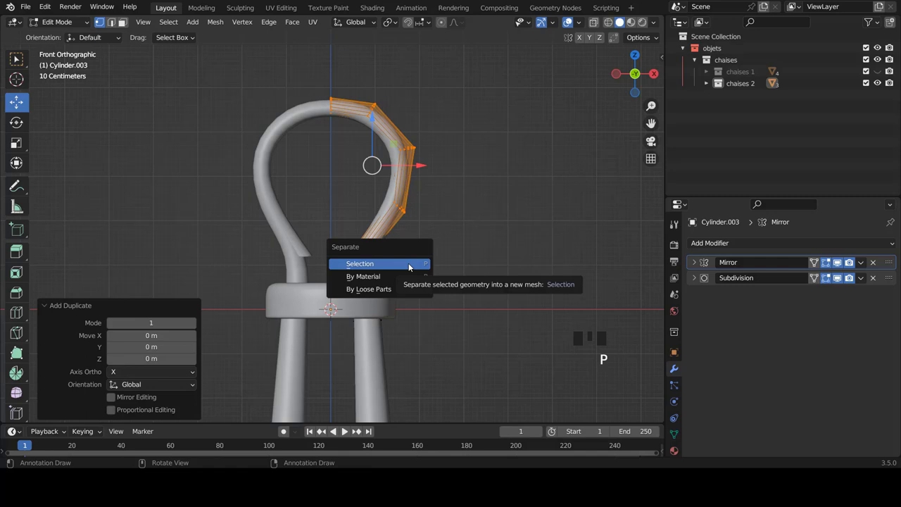
key("Tab")
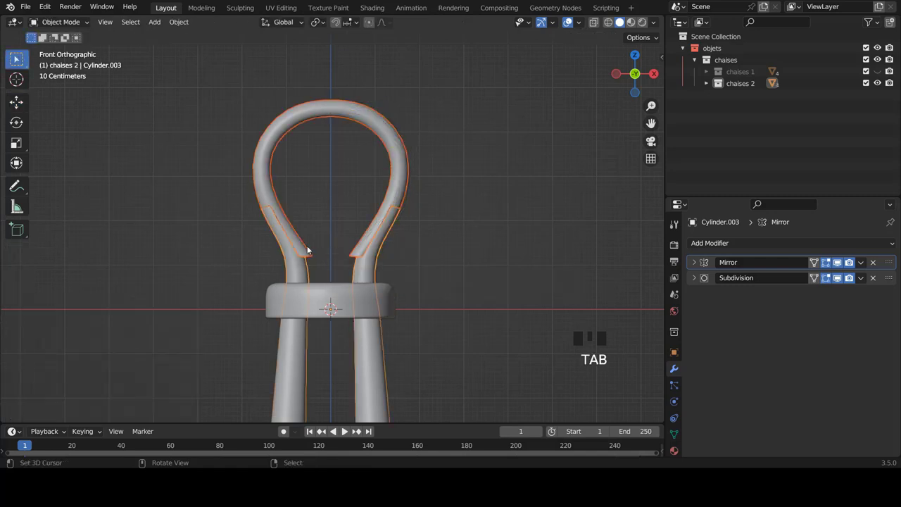
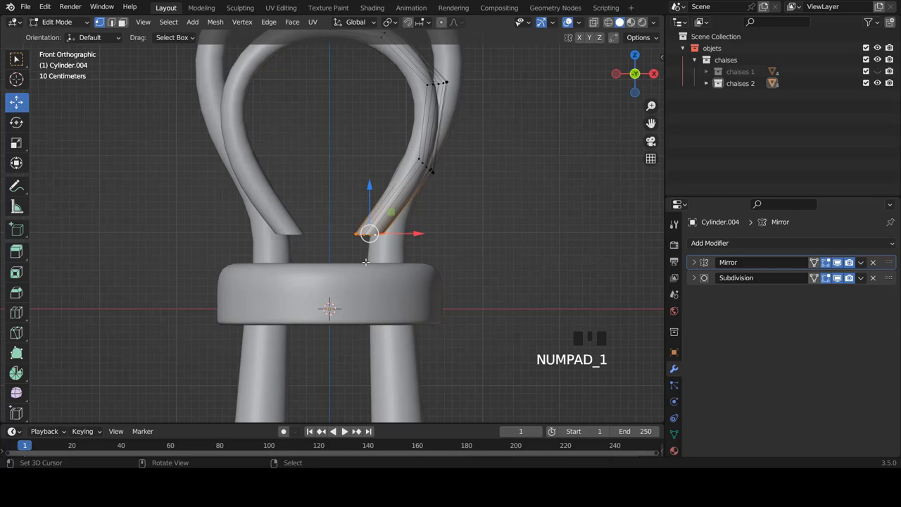
key("e")
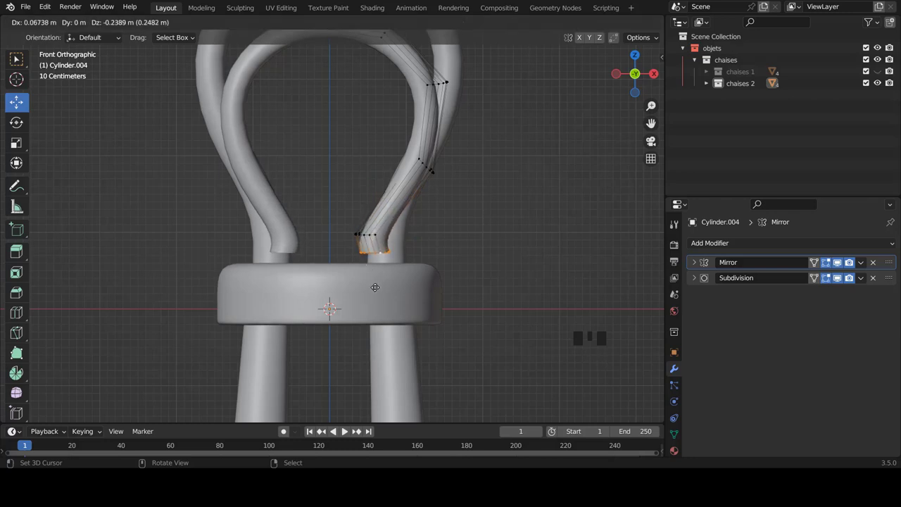
key("e")
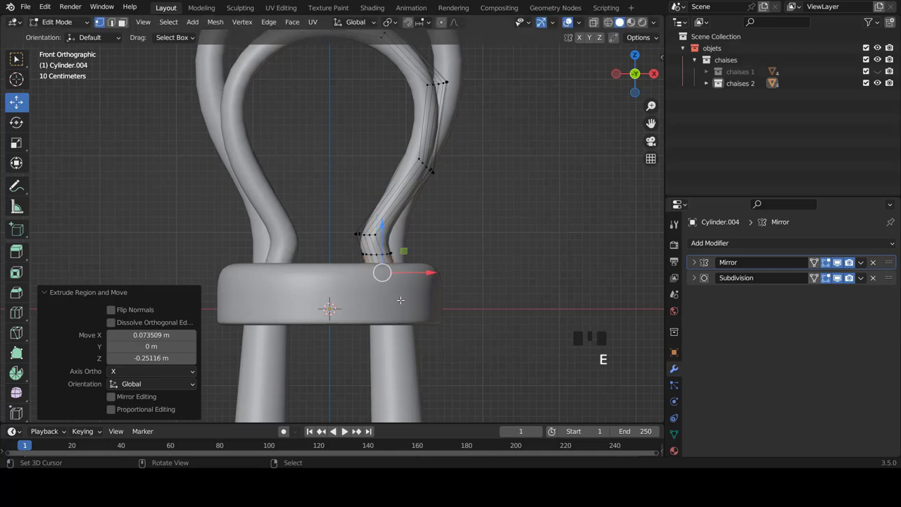
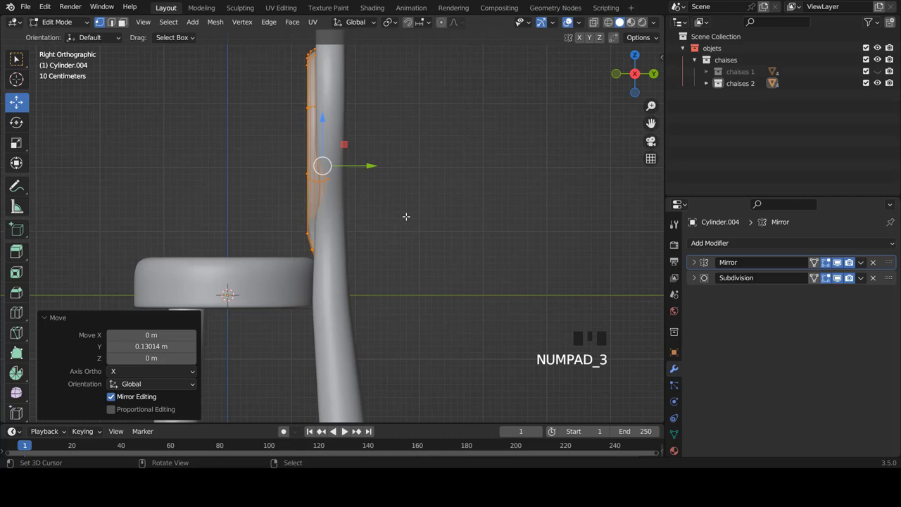
- Rotate the inner loop about 2 degrees so it leans backward alongside the outer loop
key("r")
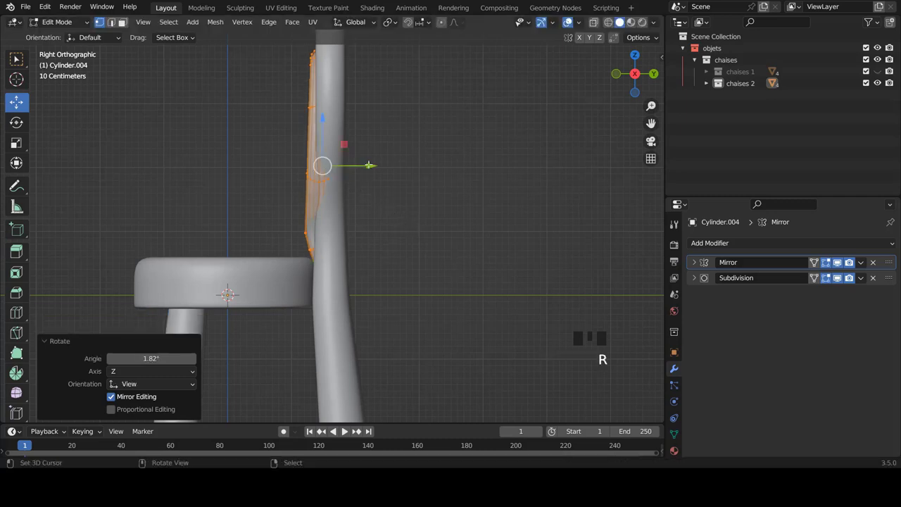
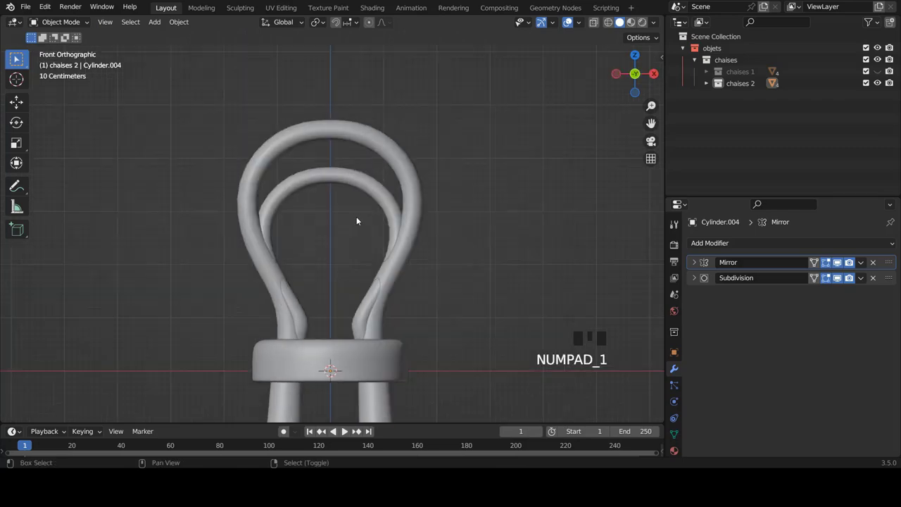
- Rotate the inner loop's sides and shift its lower ring along X so the ends narrow into the seat ring
scroll("down", 3)
scroll("up", 3)
key("Tab")
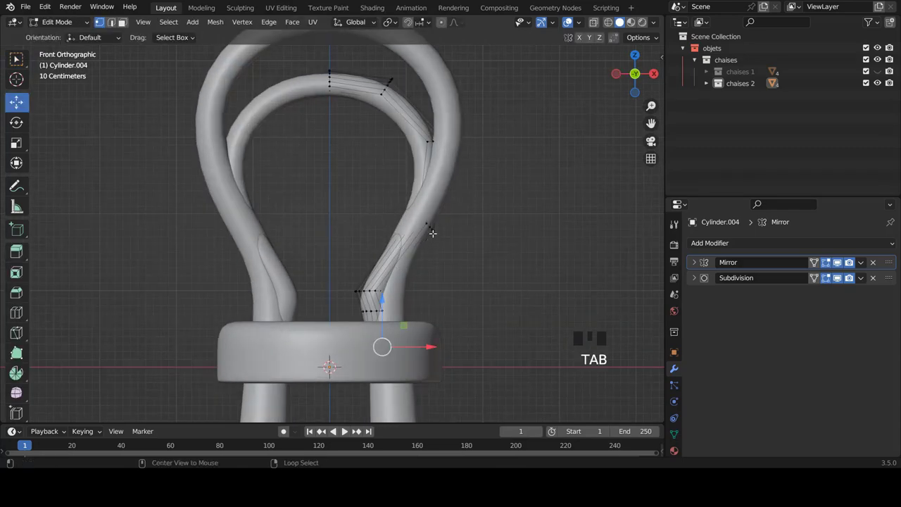
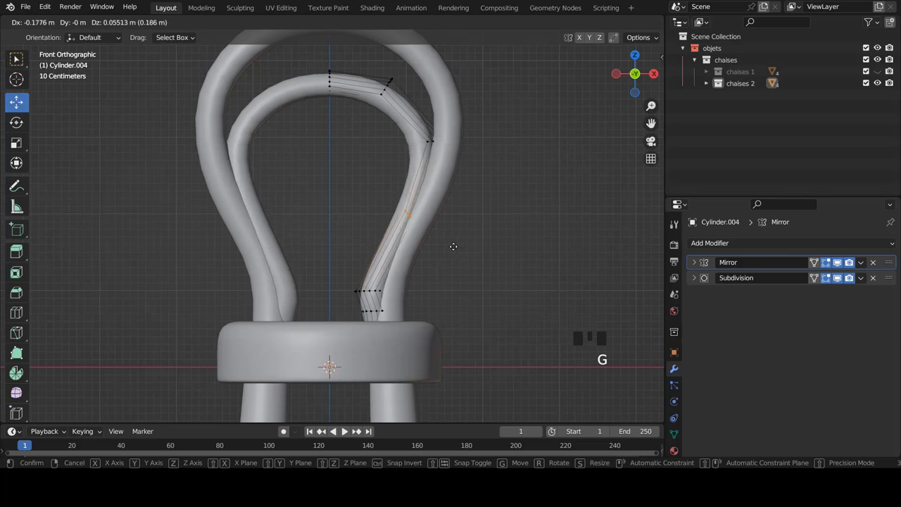
key("r")
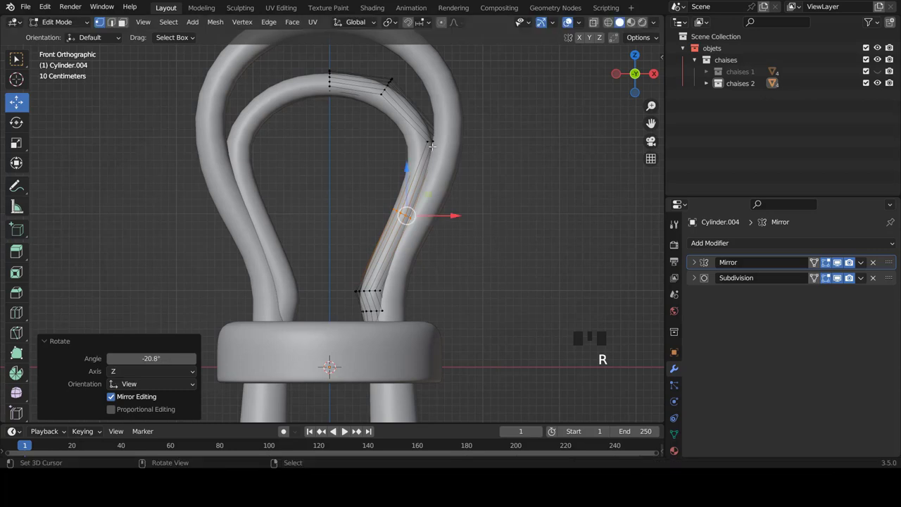
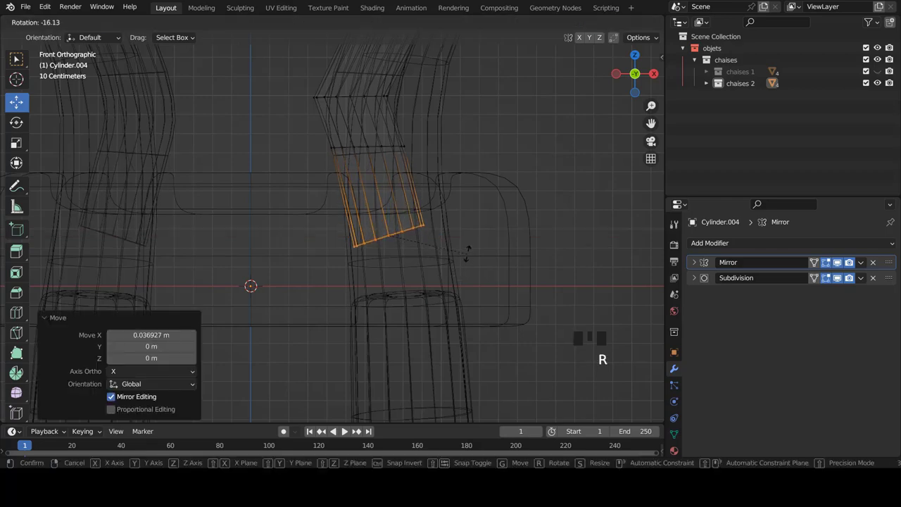
key("z")
scroll("down", 3)
key("Tab")
scroll("down", 3)
scroll("up", 3)
key("a")
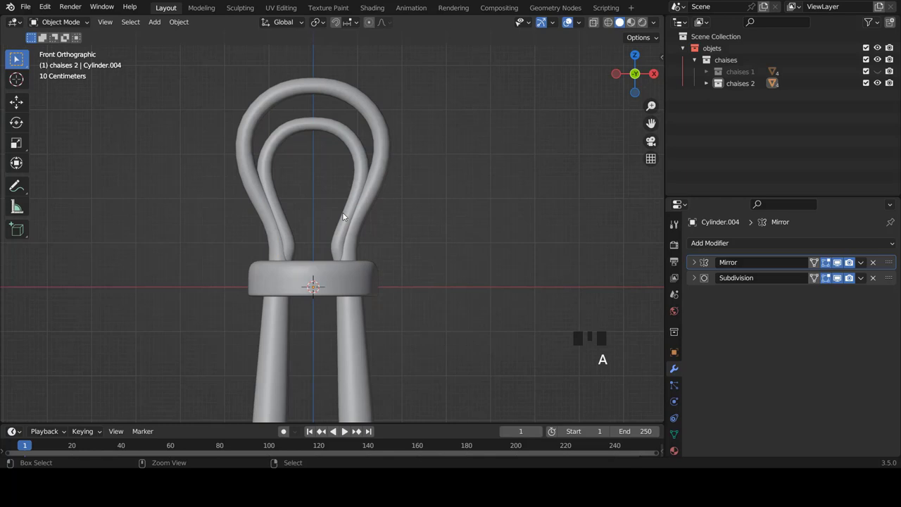
- Select the outer backrest loop, Cylinder.003, and view the chair from the right side
scroll("down", 3)
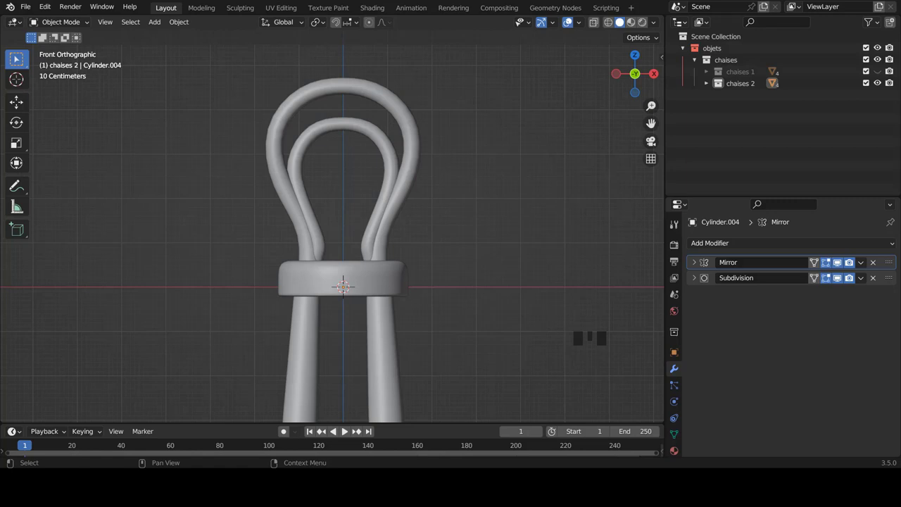
left_click_drag(509, 278, 382, 236)
right_click(382, 236)
key("KP_3")
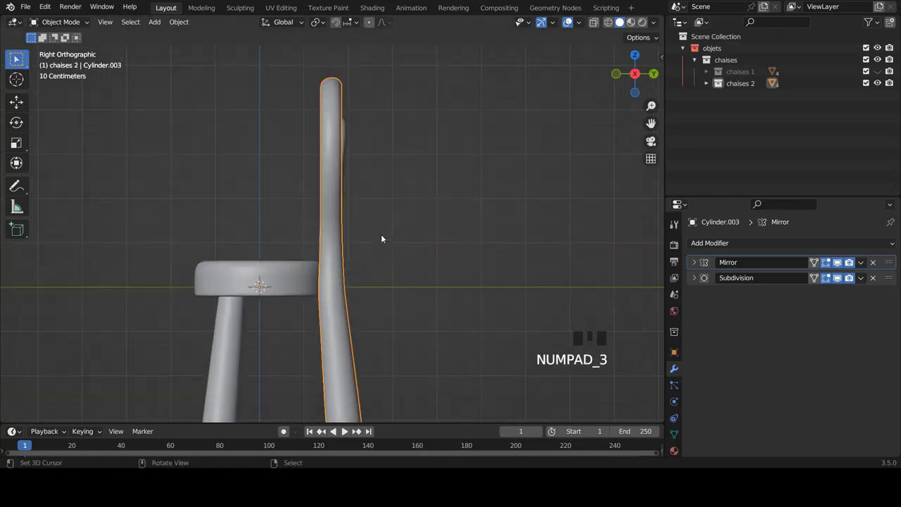
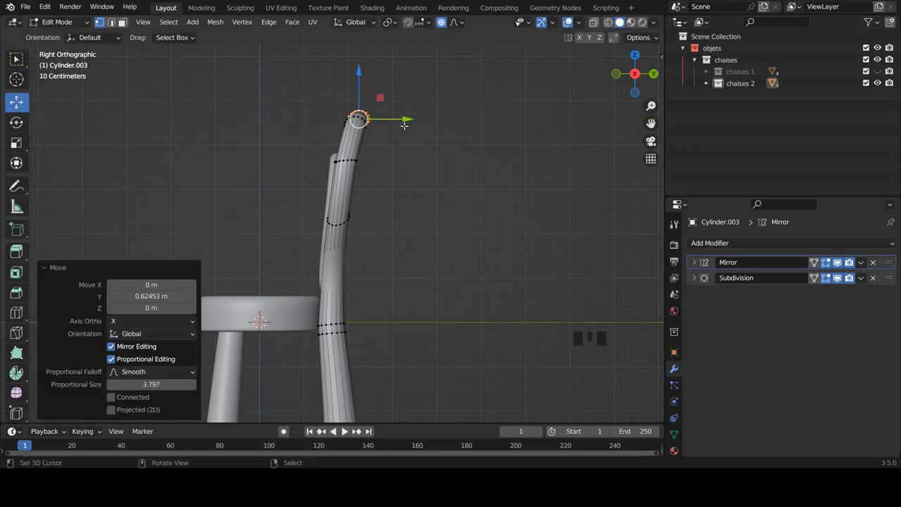
- Tilt the top of the outer loop backward with proportional editing in Right view and confirm it
key("KP_1")
key("Tab")
key("a")
key("KP_3")
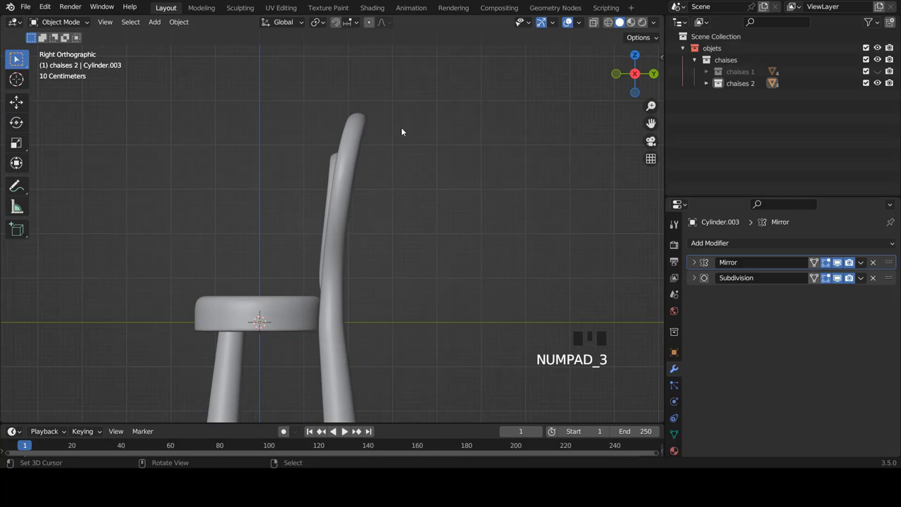
key("Tab")
key("r")
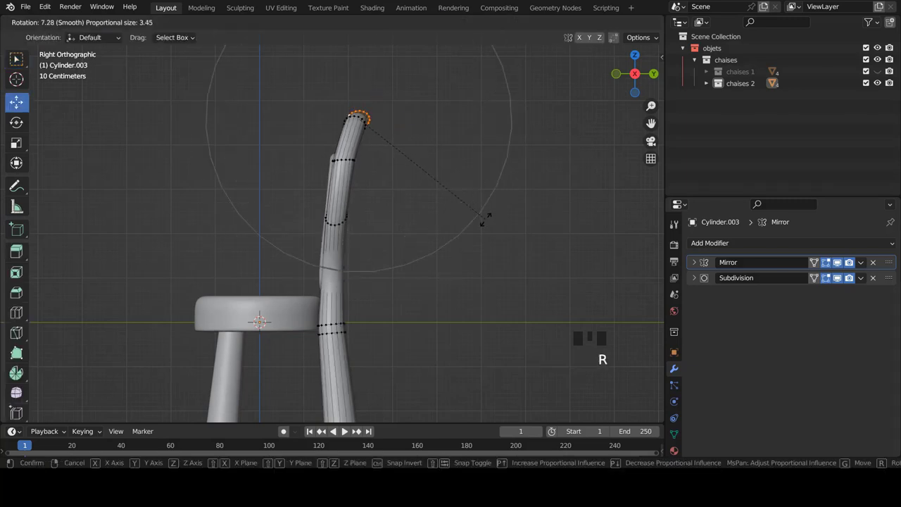
key("Tab")
- Select the inner loop Cylinder.004 and tilt its top back about 0.39 m and 7° to follow the outer bend
left_click_drag(408, 201, 307, 187)
scroll("up", 3)
scroll("up", 3)
right_click(364, 145)
key("Tab")
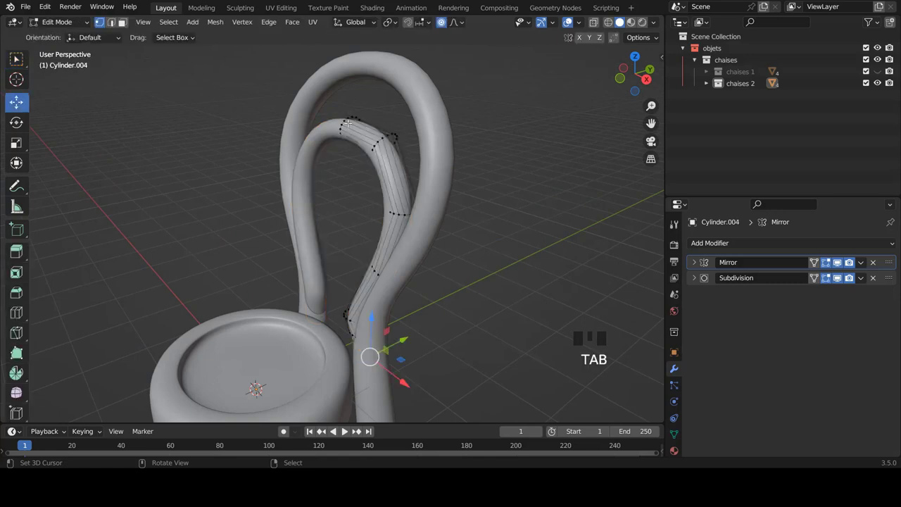
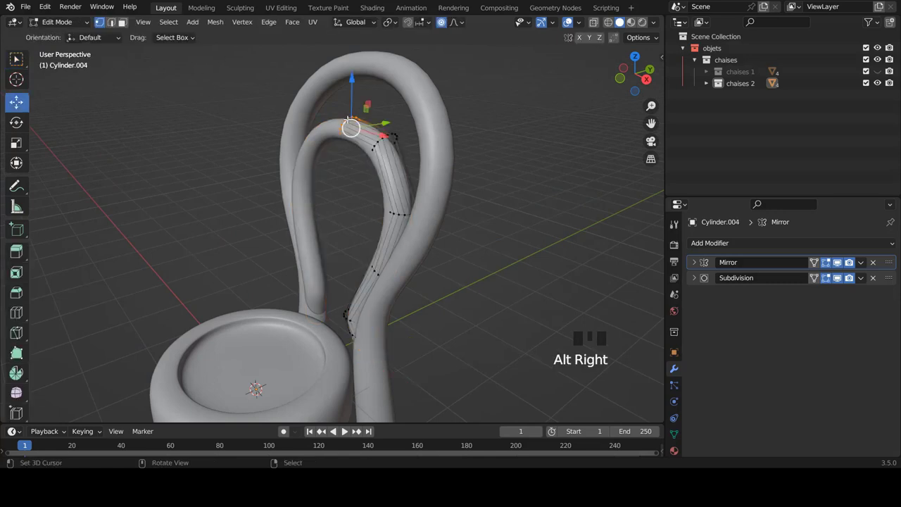
key("KP_3")
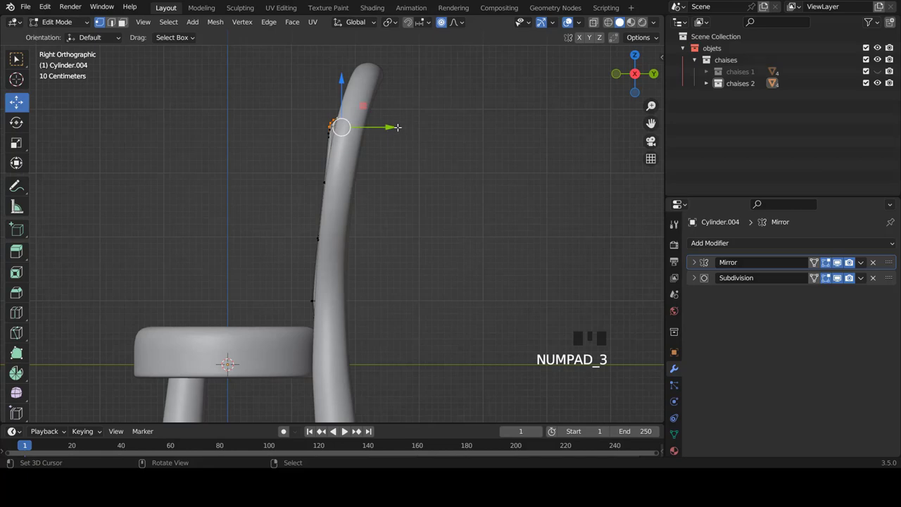
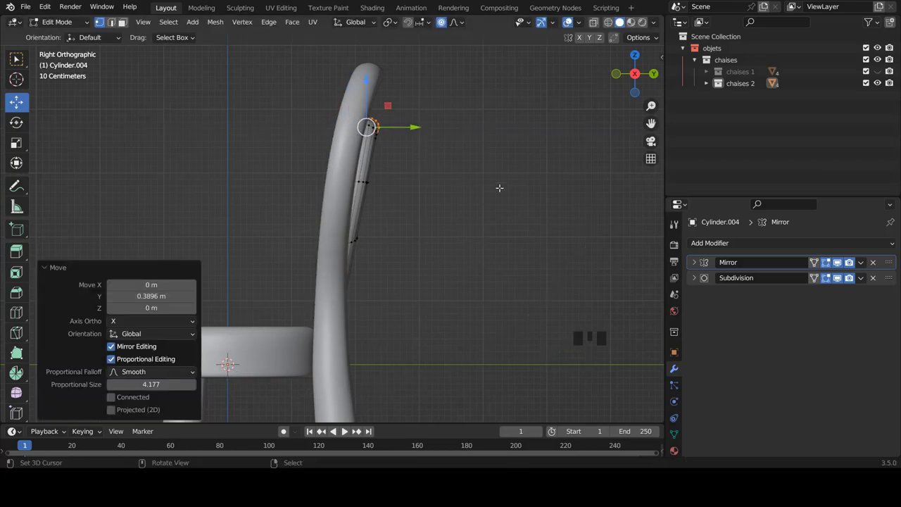
key("r")
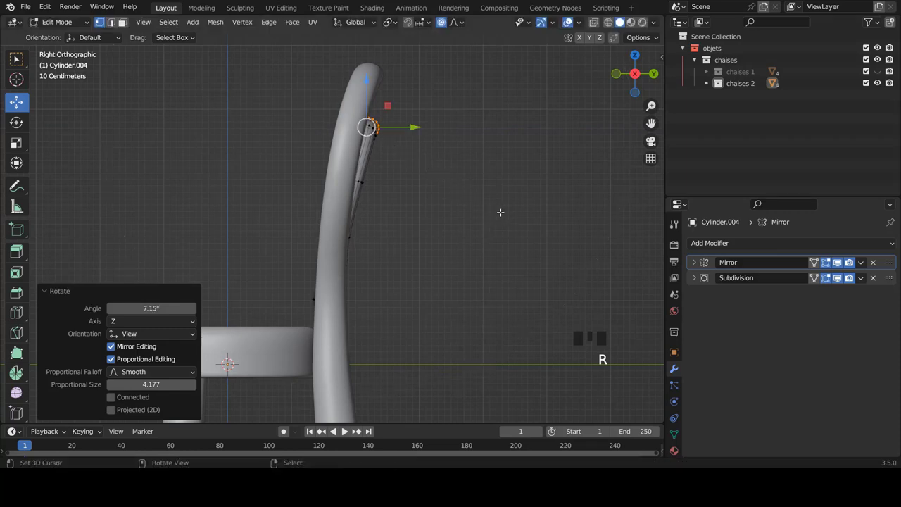
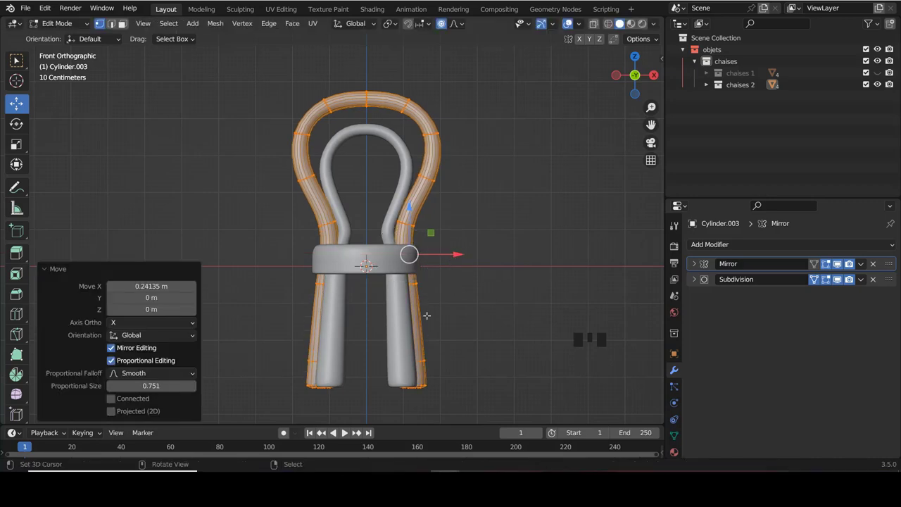
- Thicken the outer backrest tube Cylinder.003 with Shrink/Fatten and turn off proportional editing
key("alt+s")
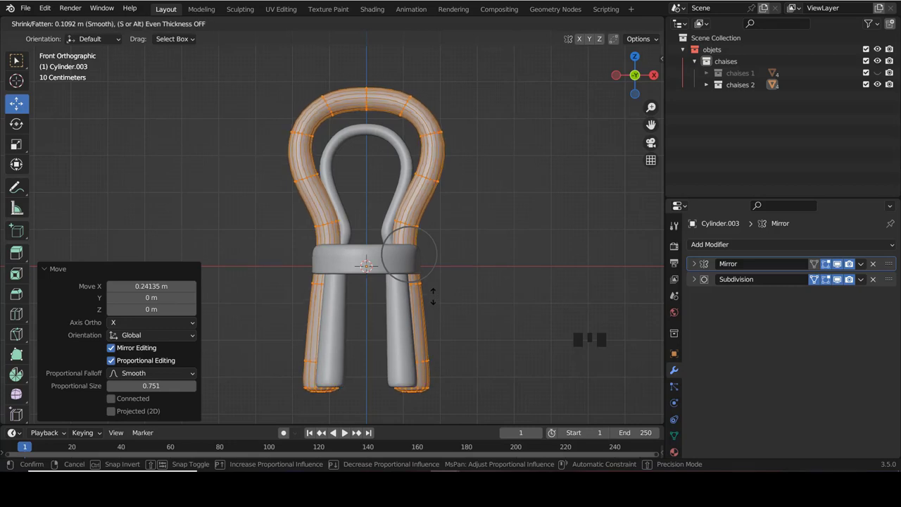
scroll("down", 3)
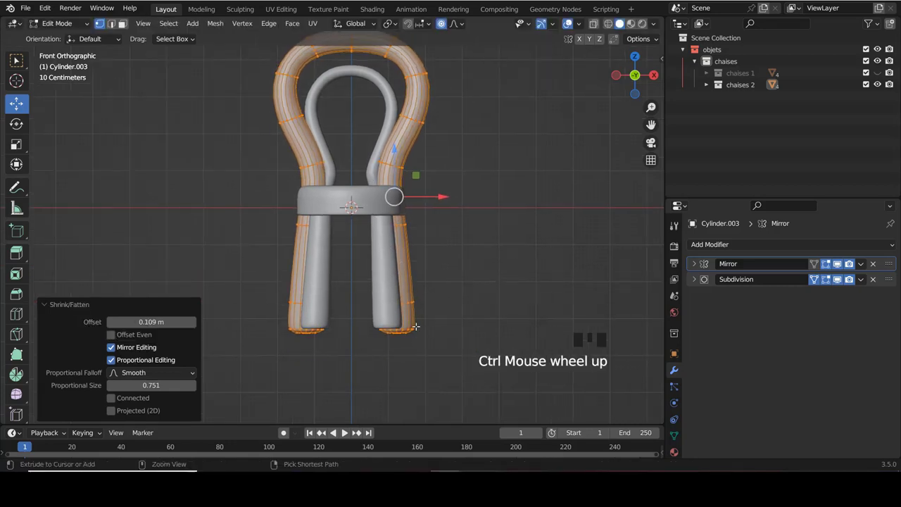
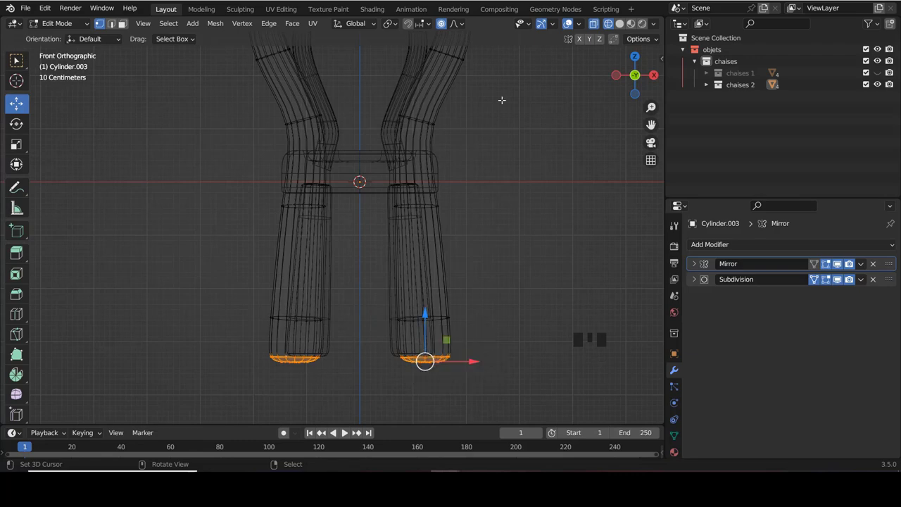
left_click(445, 30)
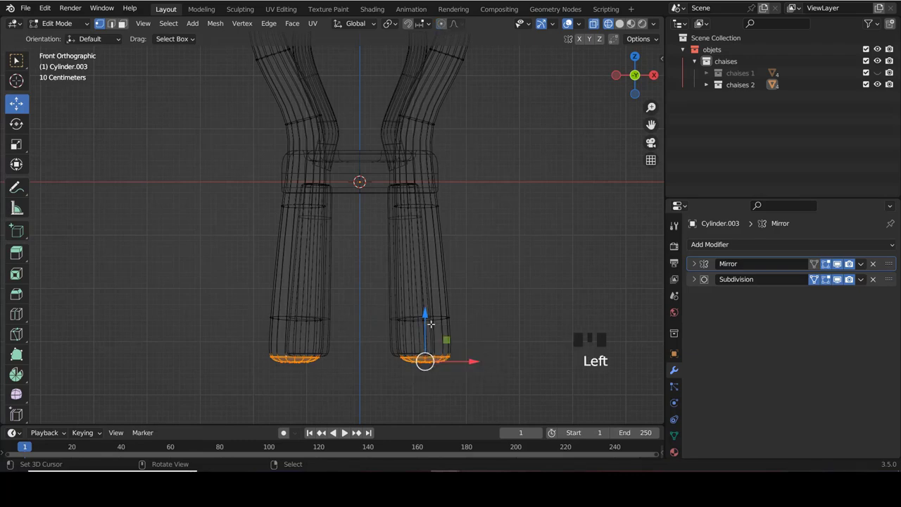
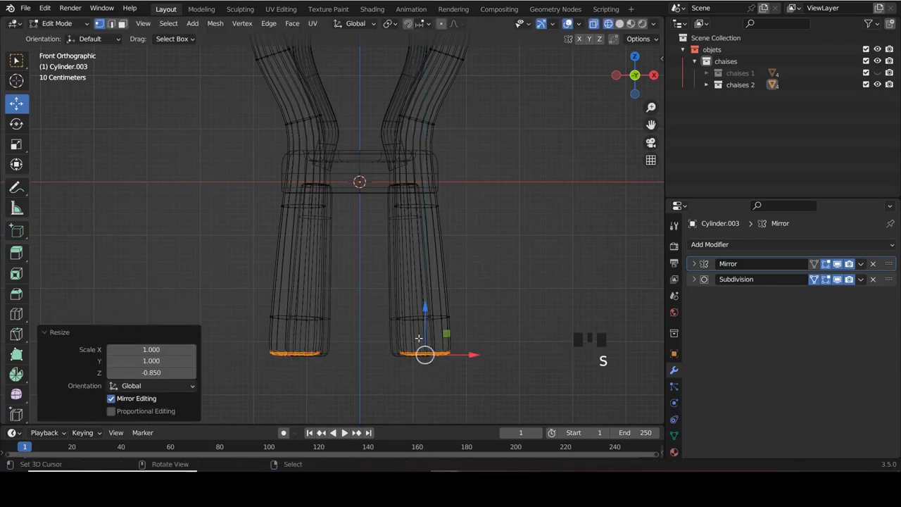
- Flatten the bottom end loops of the outer tube vertically and return to solid shading
key("Tab")
scroll("down", 3)
scroll("up", 3)
scroll("up", 3)
key("Tab")
key("Tab")
scroll("up", 3)
key("Tab")
key("z")
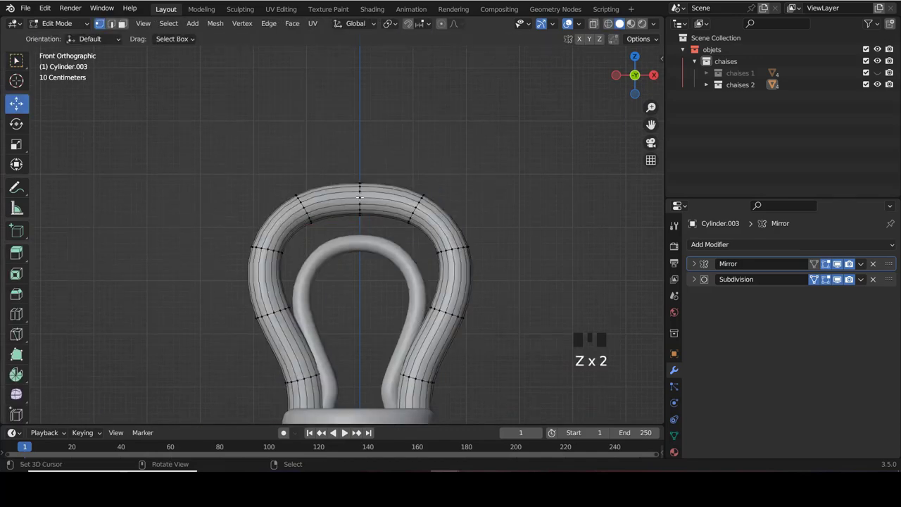
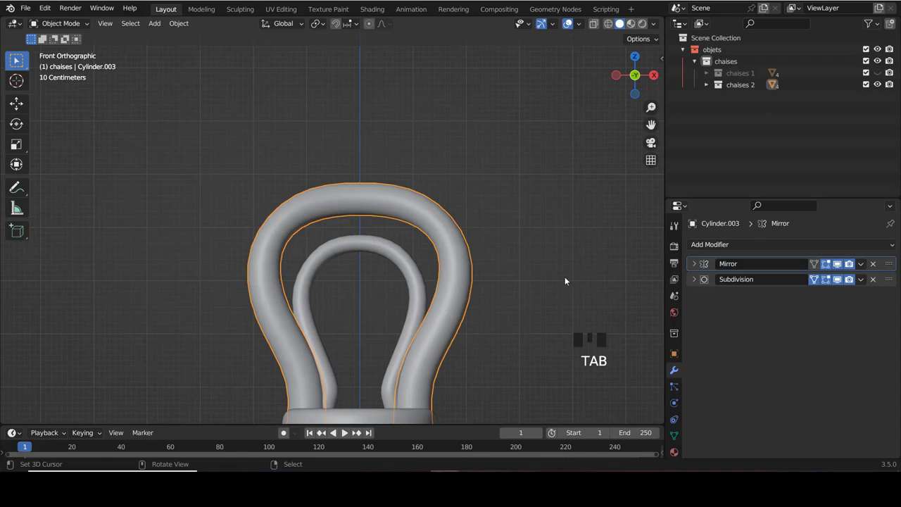
key("Tab")
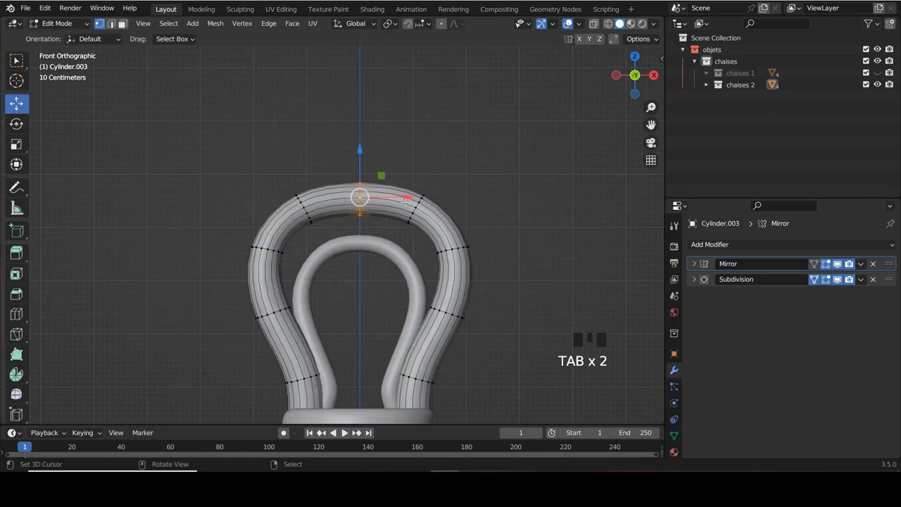
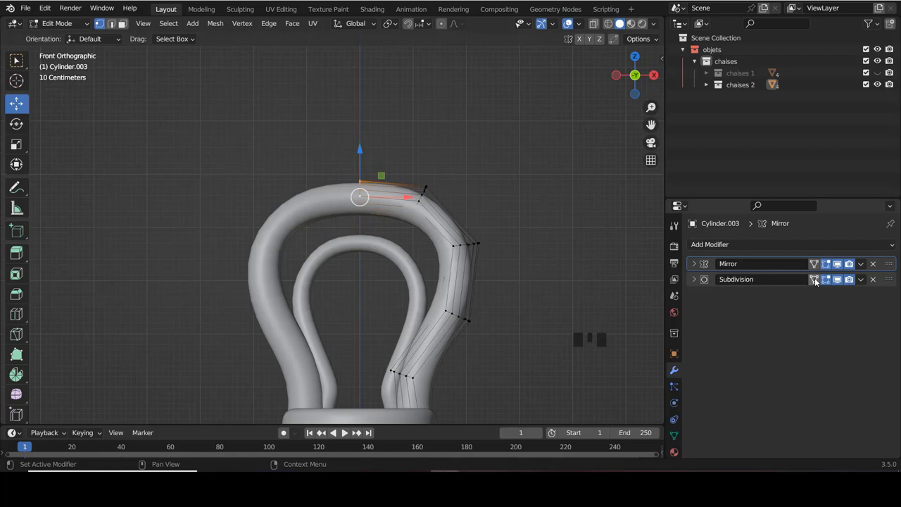
left_click(816, 281)
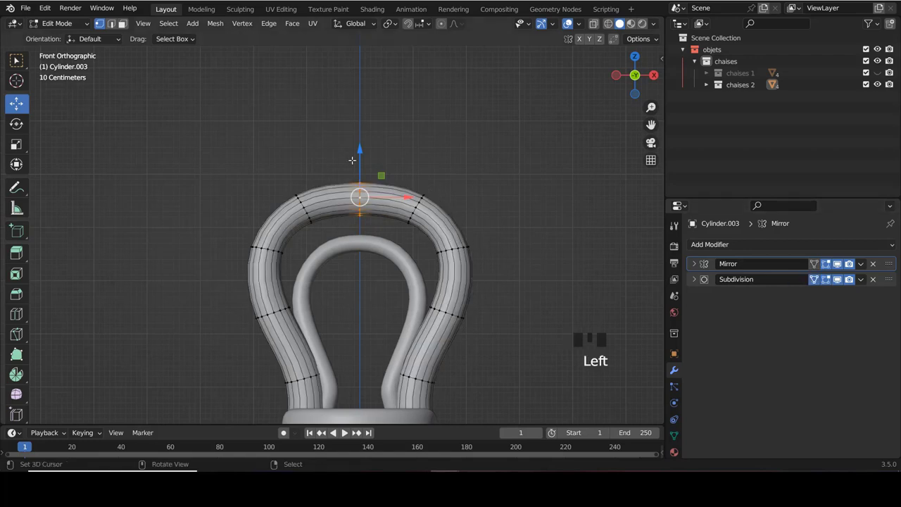
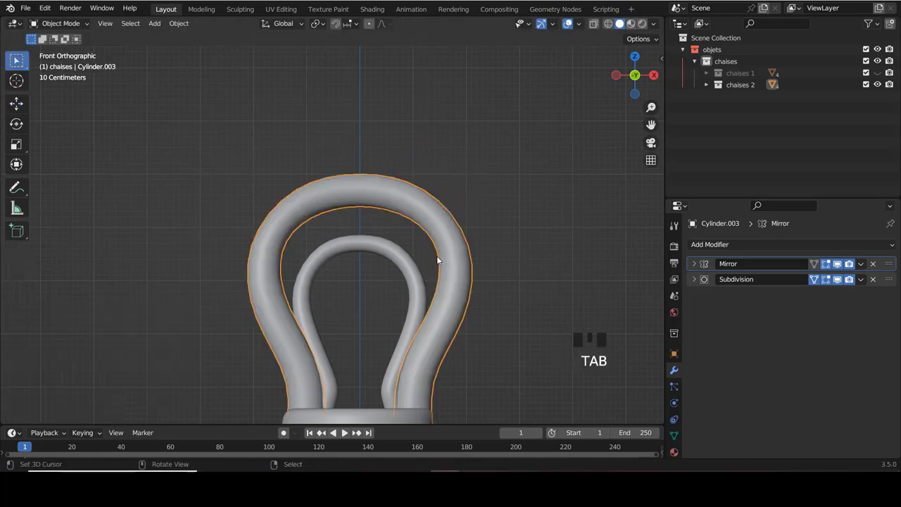
key("a")
scroll("down", 3)
scroll("down", 3)
scroll("up", 3)
right_click(410, 180)
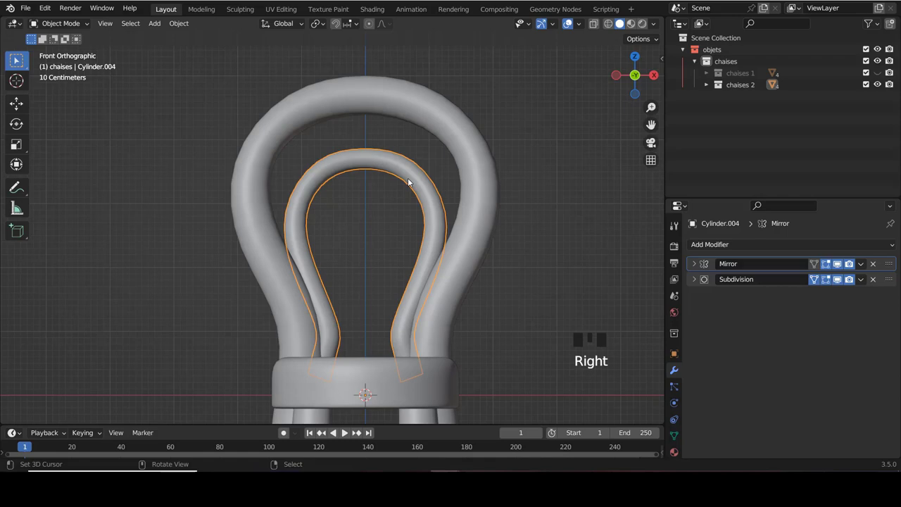
- Shift the inner loop Cylinder.004 about 0.136 m along Y in Edit Mode and begin fattening its tube
key("Tab")
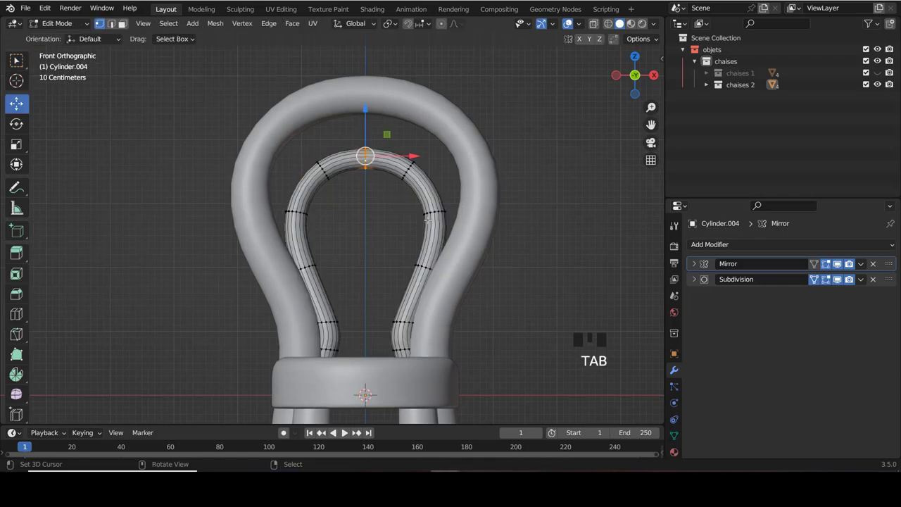
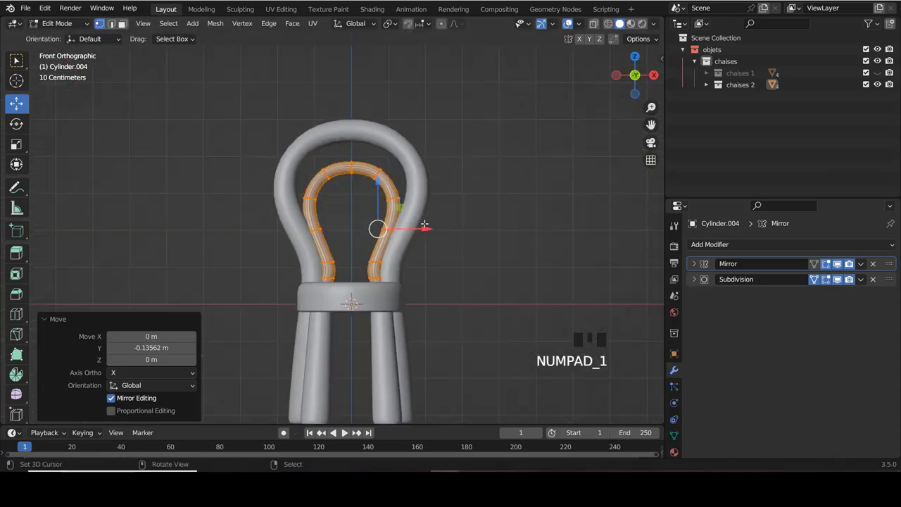
scroll("up", 3)
scroll("up", 3)
key("alt+s")
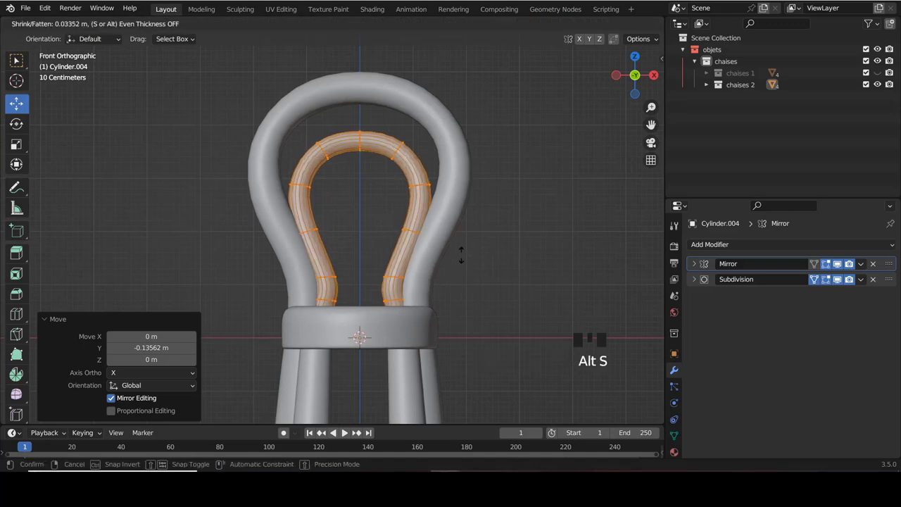